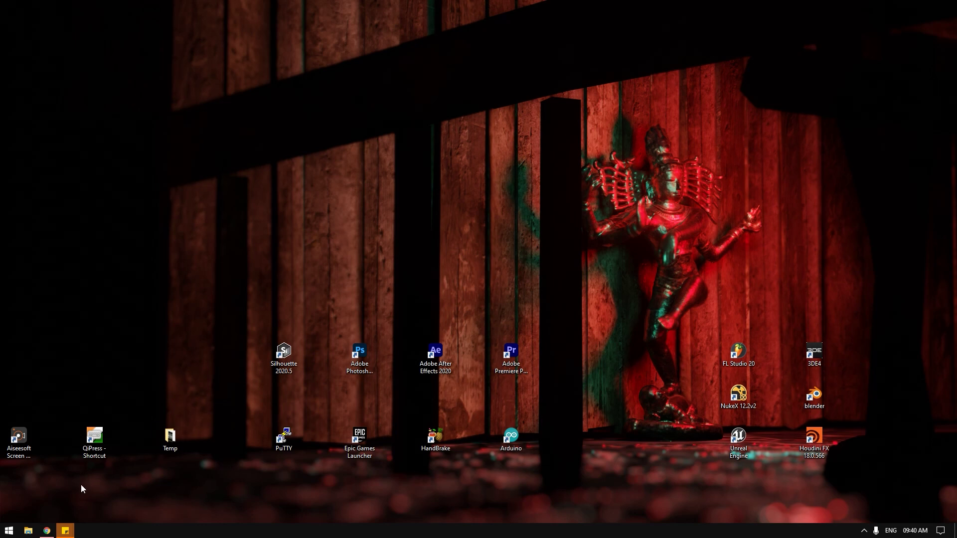
Step: Find the DasGrain gizmo download page on Nukepedia, then return to the desktop
{"action": "left_click", "coordinate": [355, 435]}
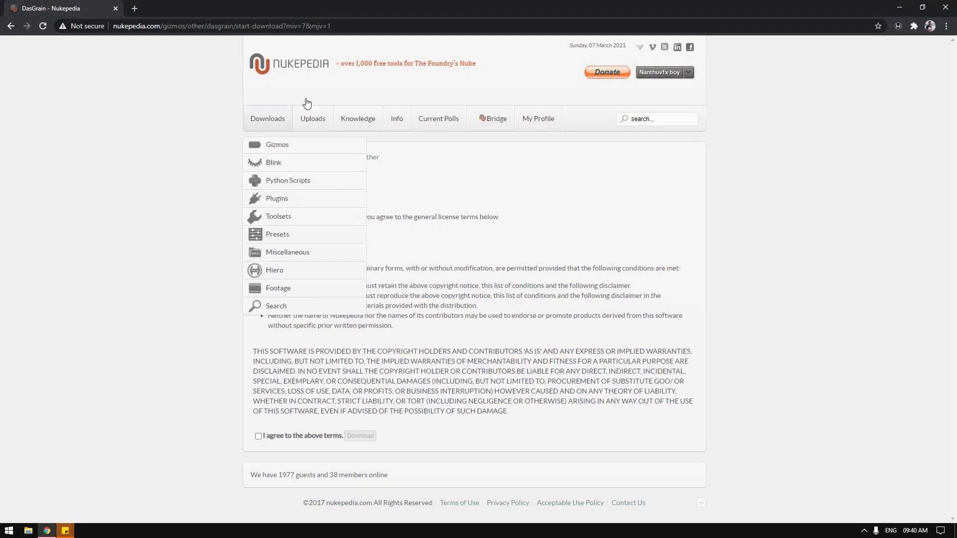
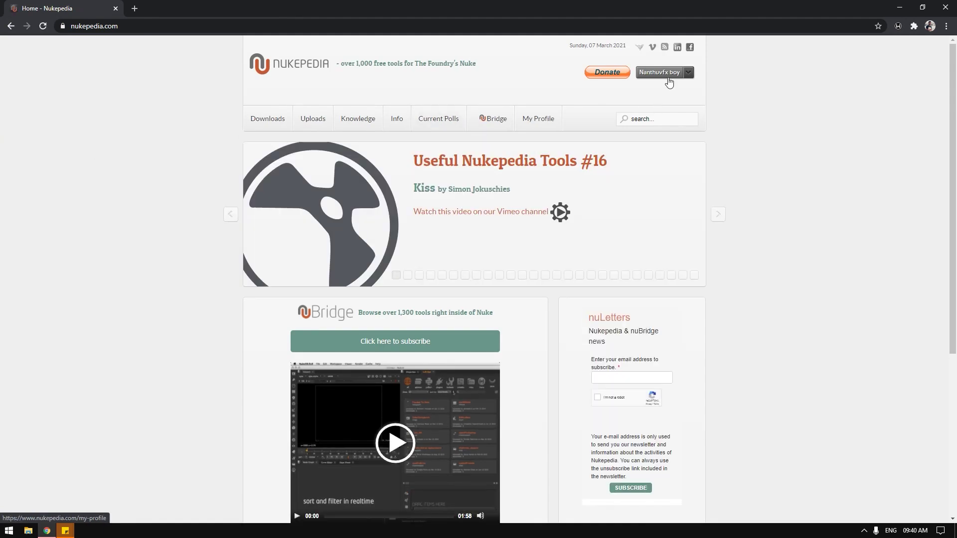
{"action": "left_click", "coordinate": [658, 116]}
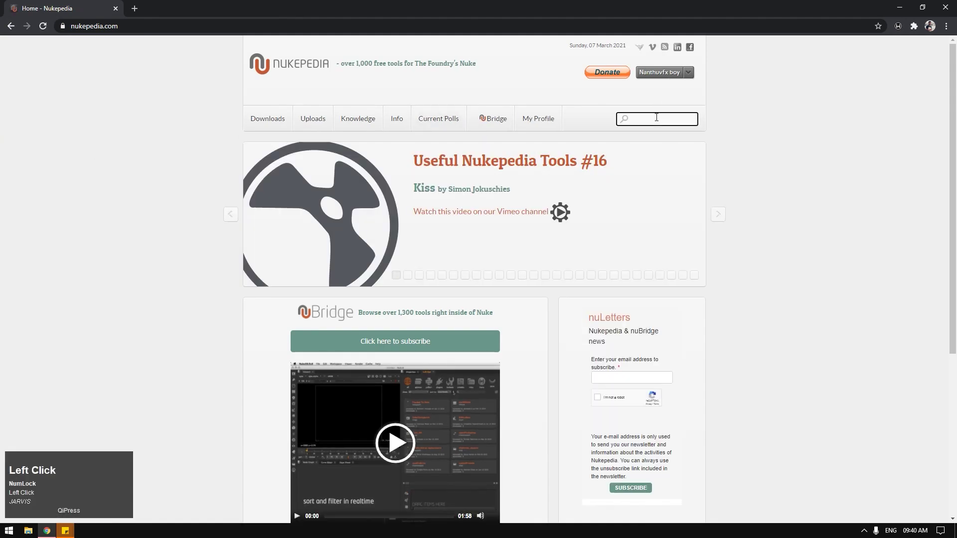
{"action": "type", "text": "das"}
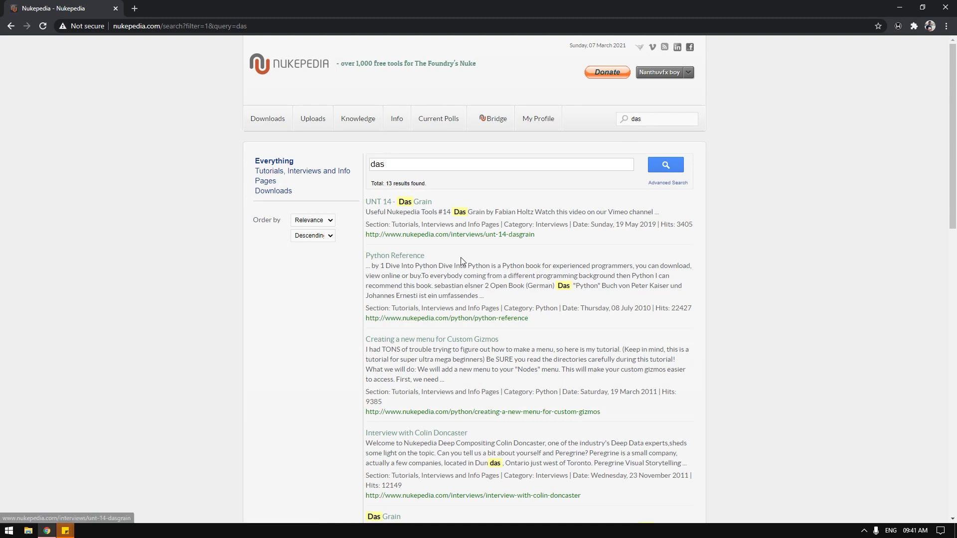
{"action": "scroll", "scroll_direction": "down", "scroll_amount": 3}
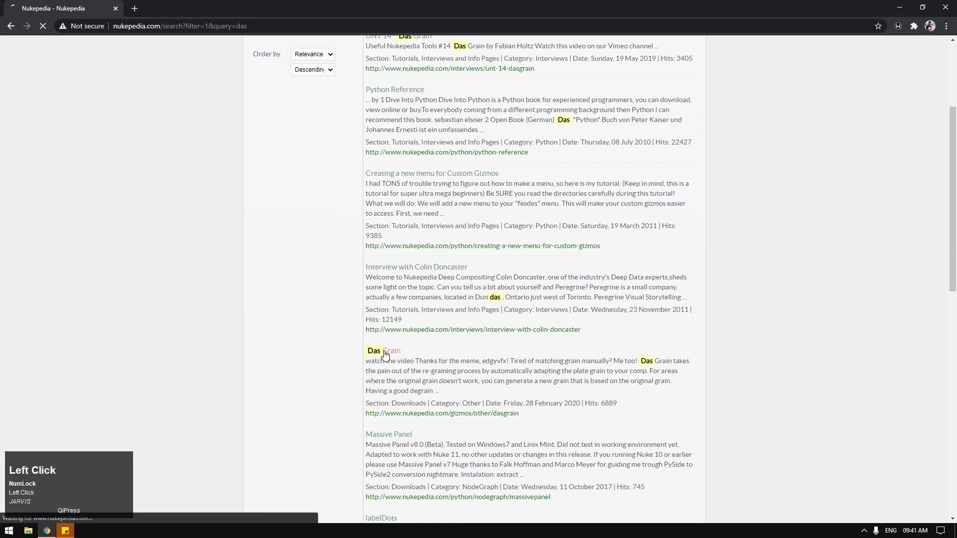
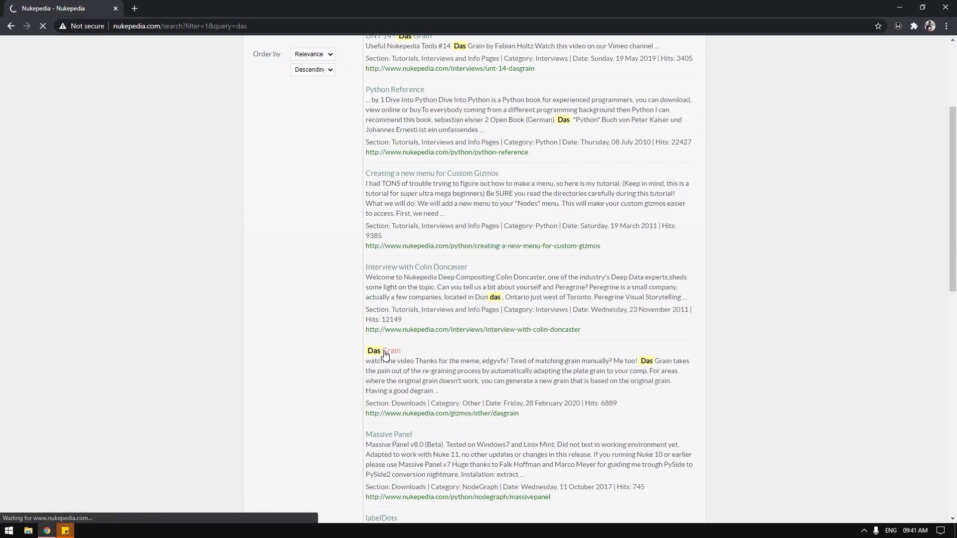
{"action": "left_click", "coordinate": [338, 179]}
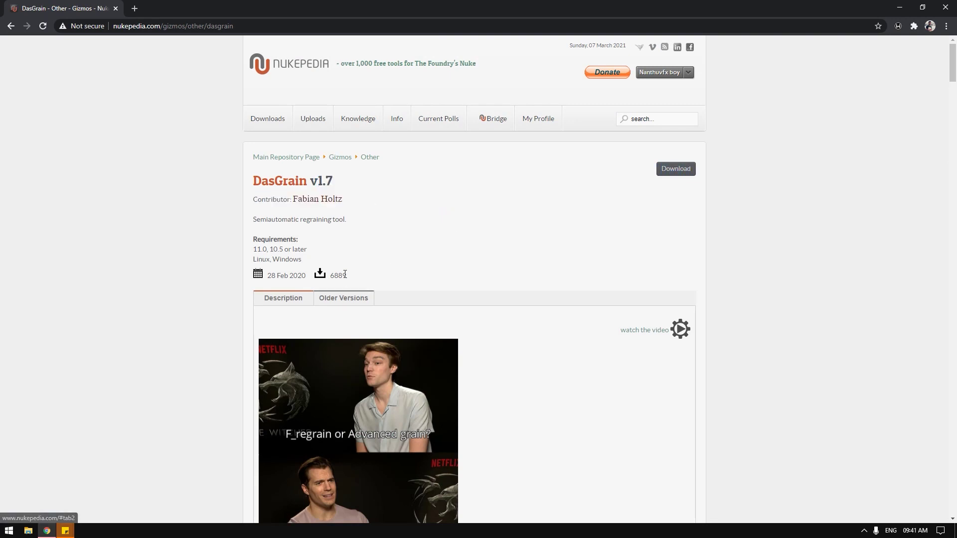
{"action": "left_click", "coordinate": [904, 3]}
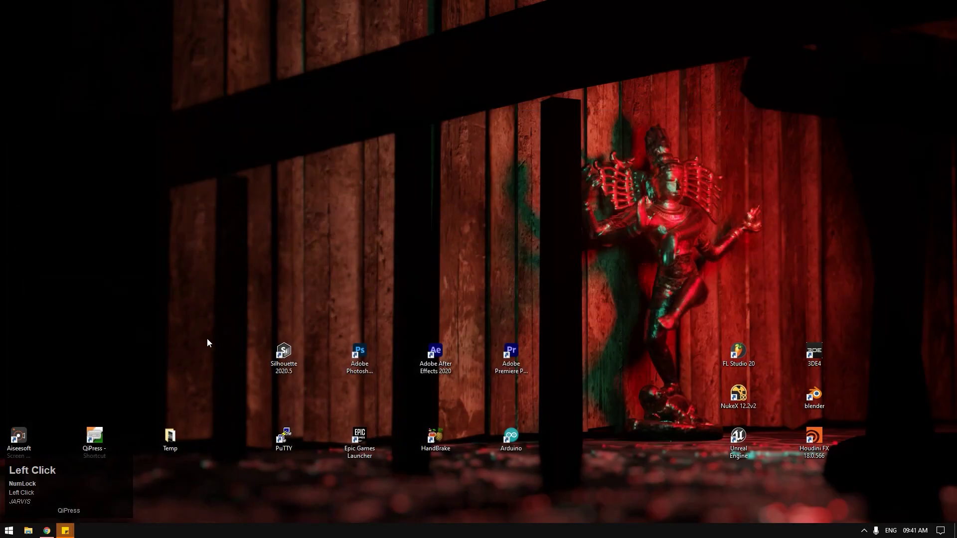
Step: Launch NukeX without restoring autosave and read in the dasgrain_input_scn_01 EXR sequence
{"action": "left_click", "coordinate": [741, 398]}
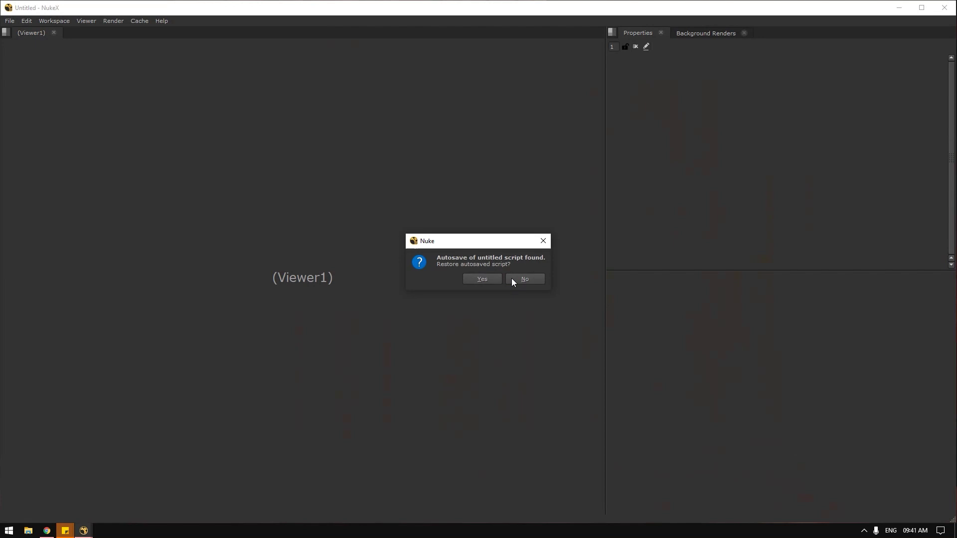
{"action": "left_click", "coordinate": [513, 281]}
{"action": "key", "text": "r"}
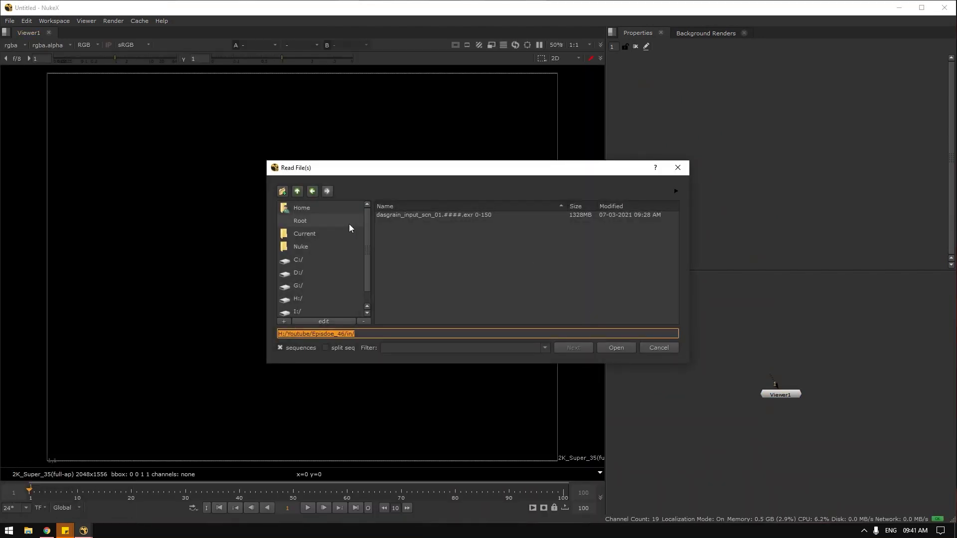
{"action": "left_click", "coordinate": [413, 220]}
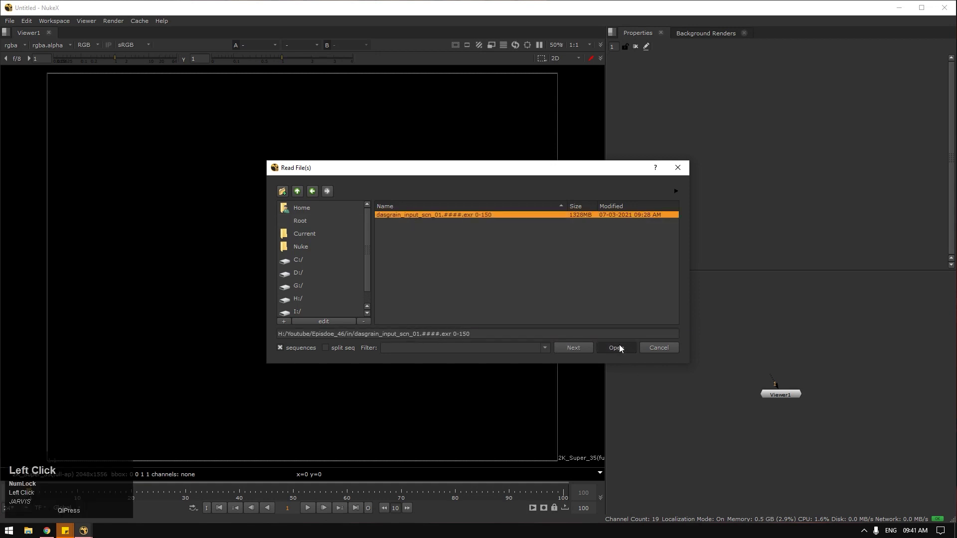
Step: View Read1 and play the beach plate, zooming in to inspect its grain
{"action": "key", "text": "1"}
{"action": "type", "text": "10"}
{"action": "left_click", "coordinate": [217, 511]}
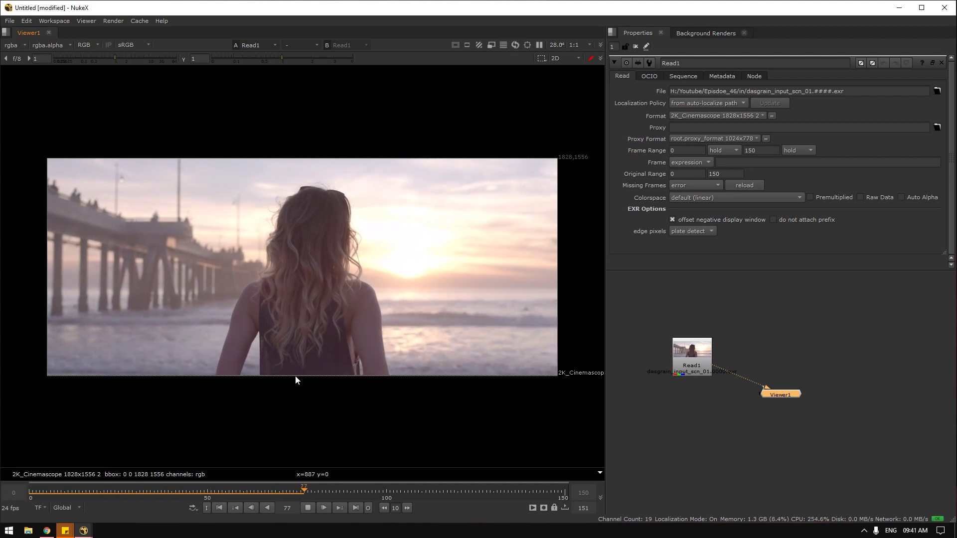
{"action": "scroll", "scroll_direction": "up", "scroll_amount": 3}
{"action": "left_click", "coordinate": [242, 242]}
{"action": "scroll", "scroll_direction": "up", "scroll_amount": 3}
{"action": "left_click", "coordinate": [373, 144]}
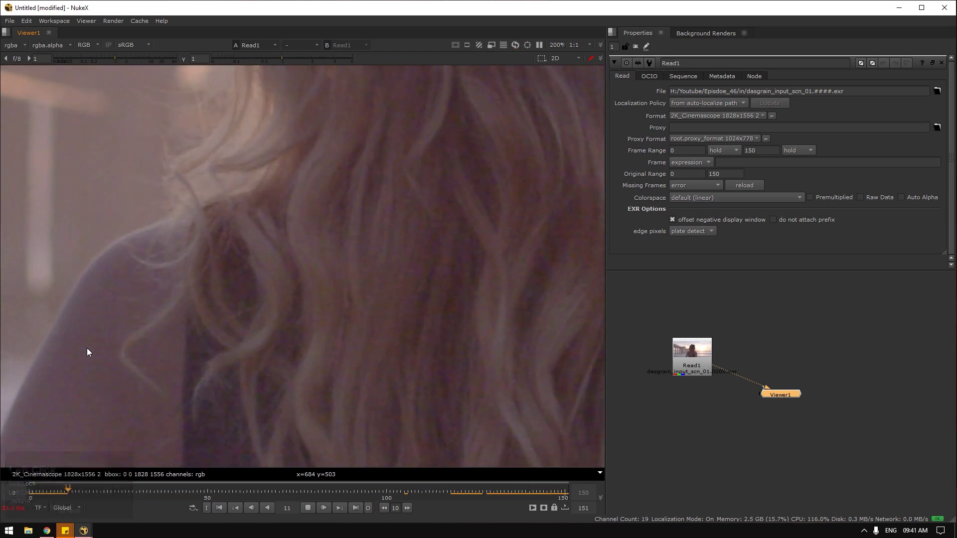
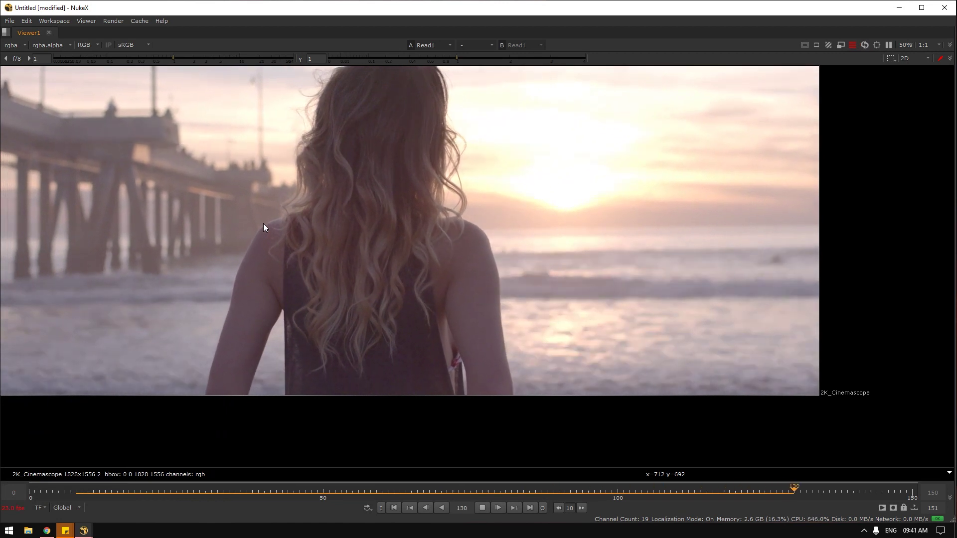
{"action": "key", "text": "space"}
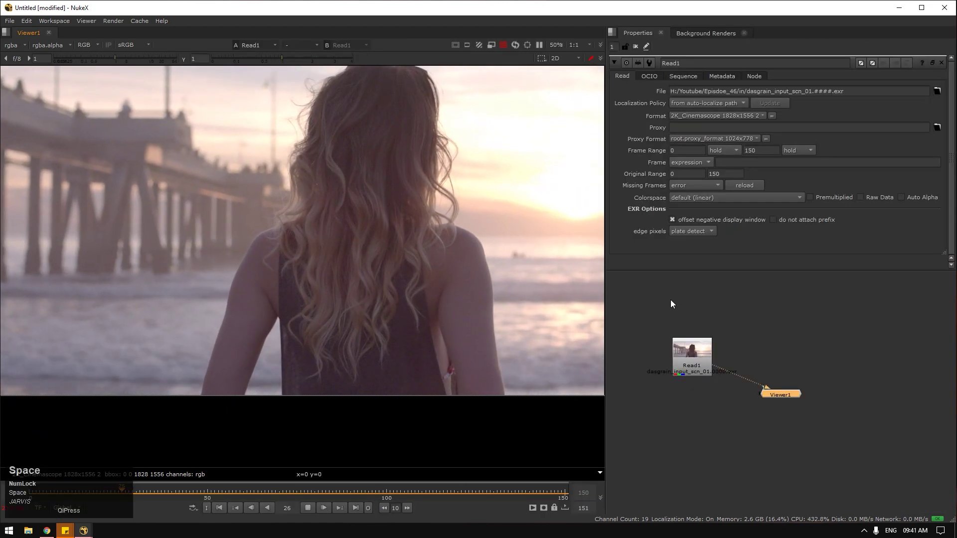
Step: Set the project's full size format to 2K_Cinemascope 1828x1556 to match the plate
{"action": "left_click", "coordinate": [810, 335]}
{"action": "key", "text": "s"}
{"action": "scroll", "scroll_direction": "down", "scroll_amount": 3}
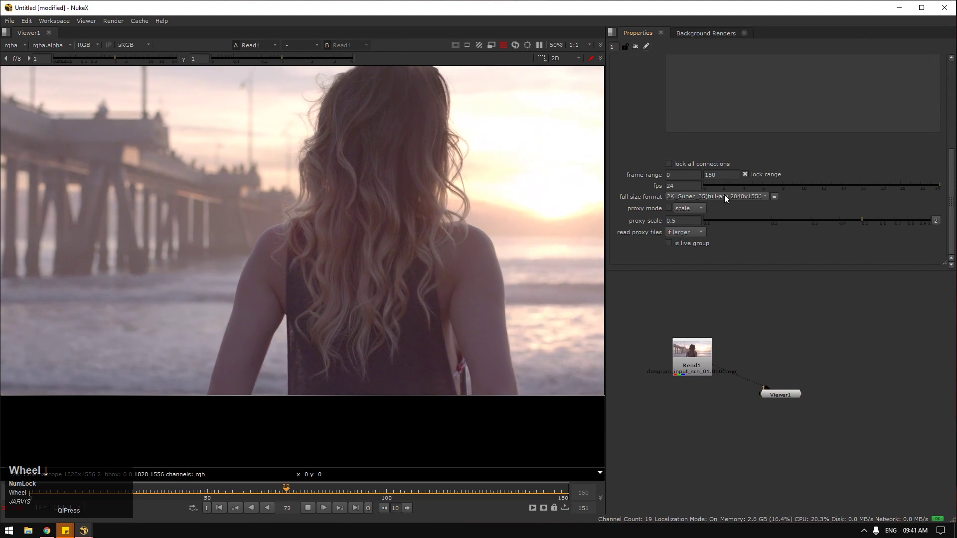
{"action": "left_click", "coordinate": [728, 197]}
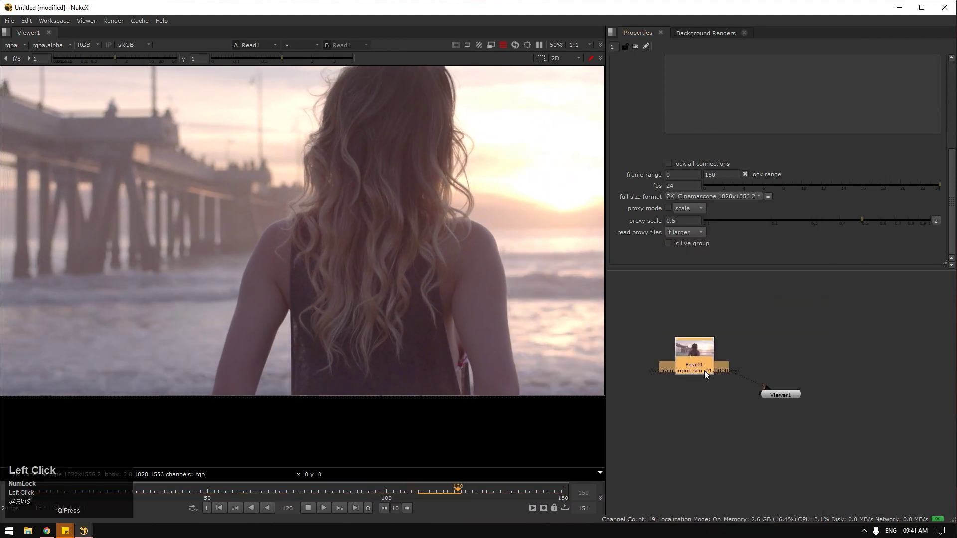
Step: View the plate again and bring up File Explorer to fetch the DasGrain gizmo
{"action": "key", "text": "1"}
{"action": "type", "text": "10"}
{"action": "left_click", "coordinate": [312, 509]}
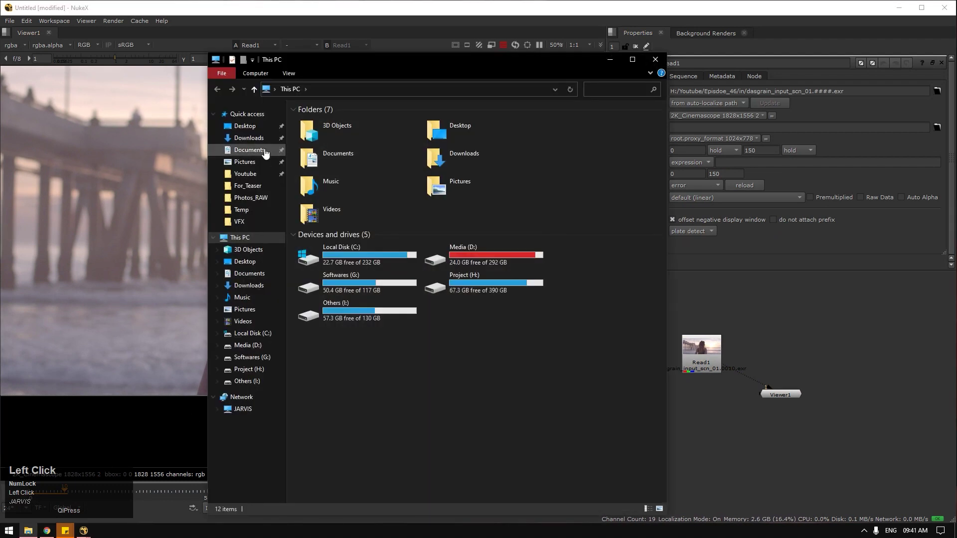
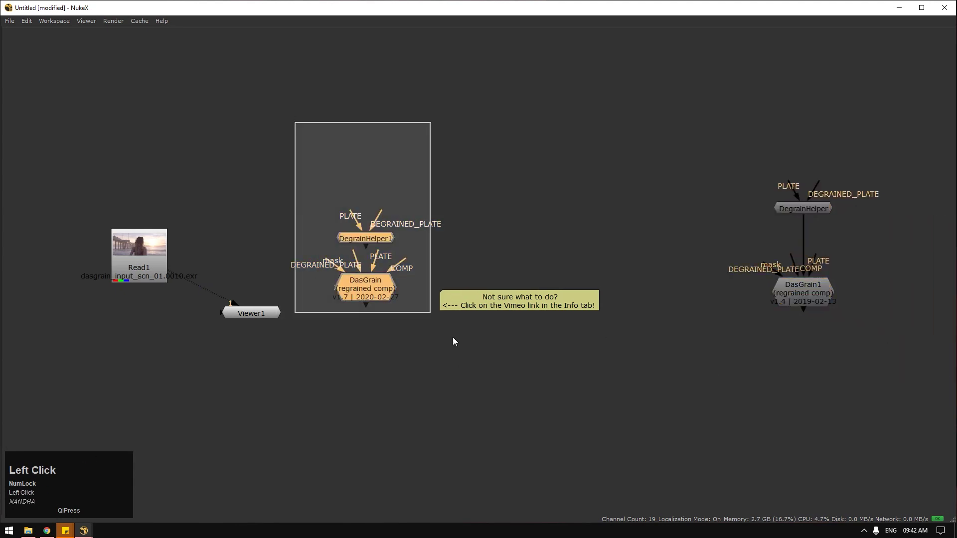
Step: Select the imported DasGrain and DegrainHelper nodes and look through DasGrain1's settings
{"action": "left_click_drag", "start_coordinate": [623, 267], "coordinate": [865, 372]}
{"action": "key", "text": "space"}
{"action": "left_click", "coordinate": [840, 417]}
{"action": "left_click", "coordinate": [841, 424]}
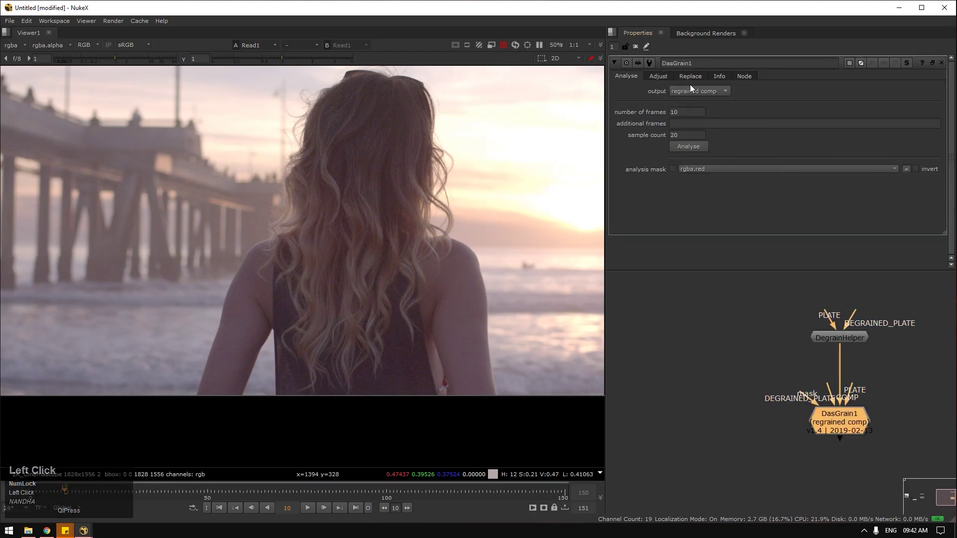
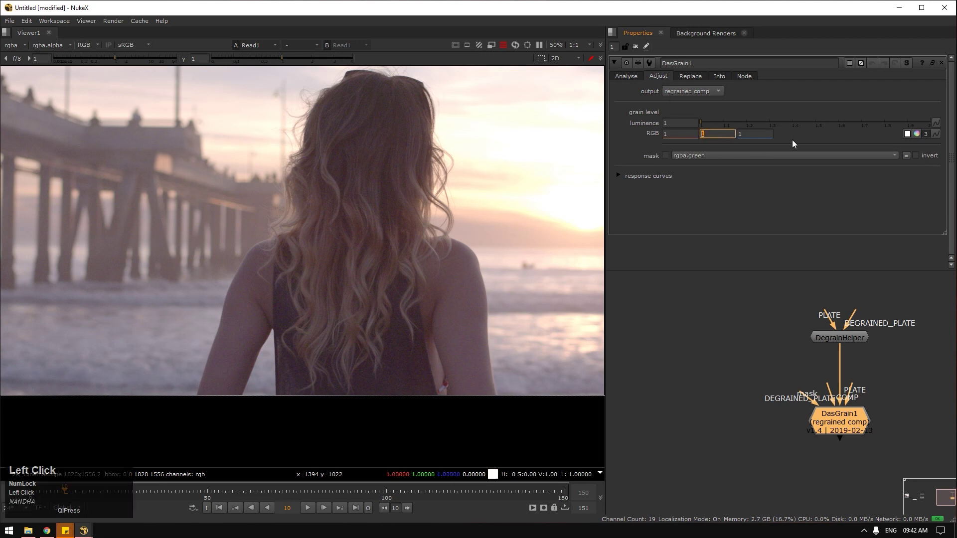
{"action": "scroll", "scroll_direction": "down", "scroll_amount": 3}
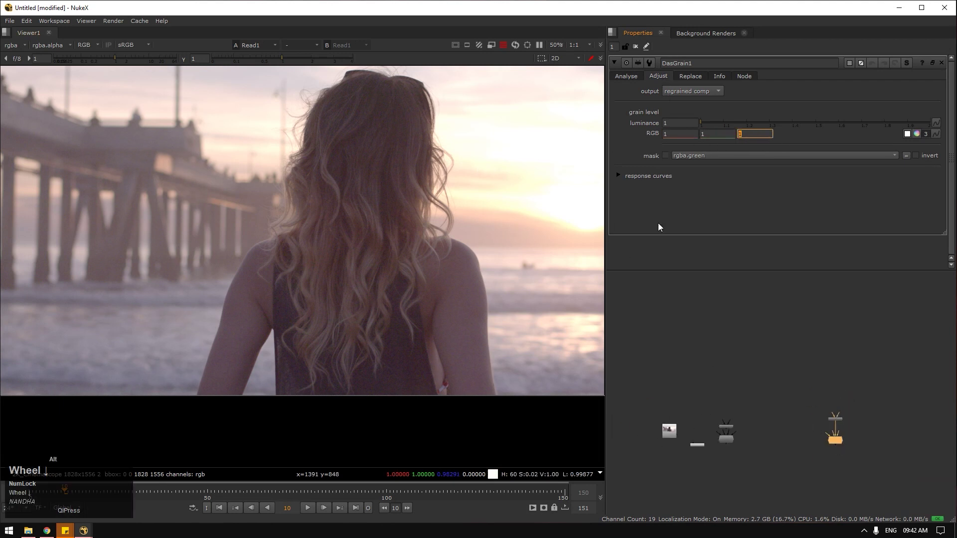
{"action": "left_click", "coordinate": [623, 182]}
{"action": "scroll", "scroll_direction": "up", "scroll_amount": 3}
{"action": "left_click", "coordinate": [799, 400]}
{"action": "left_click", "coordinate": [672, 80]}
{"action": "scroll", "scroll_direction": "down", "scroll_amount": 3}
{"action": "scroll", "scroll_direction": "up", "scroll_amount": 3}
{"action": "scroll", "scroll_direction": "down", "scroll_amount": 3}
{"action": "left_click", "coordinate": [880, 392]}
Step: Review DasGrain1's Adjust tab grain level controls, then select the Read1 plate node
{"action": "scroll", "scroll_direction": "up", "scroll_amount": 3}
{"action": "left_click_drag", "start_coordinate": [866, 311], "coordinate": [715, 450]}
{"action": "scroll", "scroll_direction": "down", "scroll_amount": 3}
{"action": "left_click", "coordinate": [847, 402]}
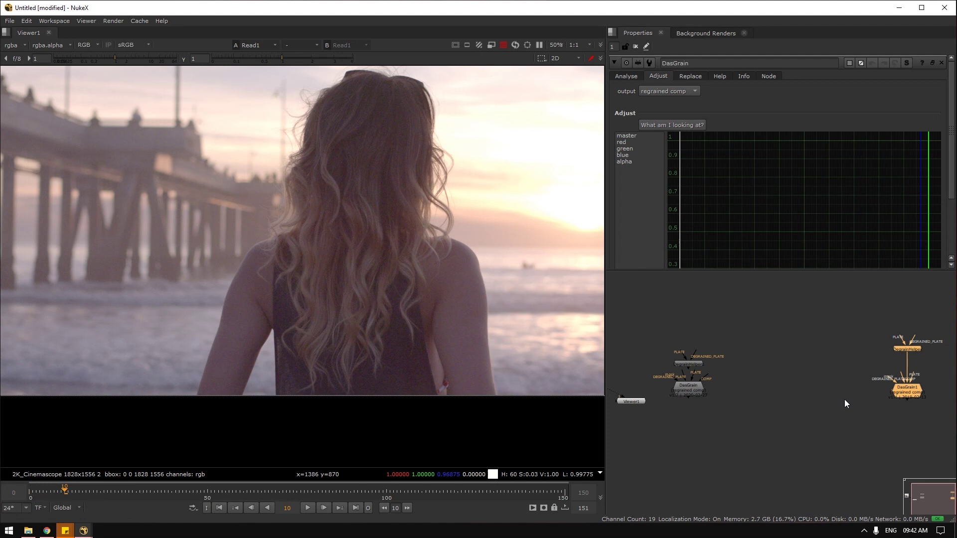
{"action": "left_click", "coordinate": [945, 428]}
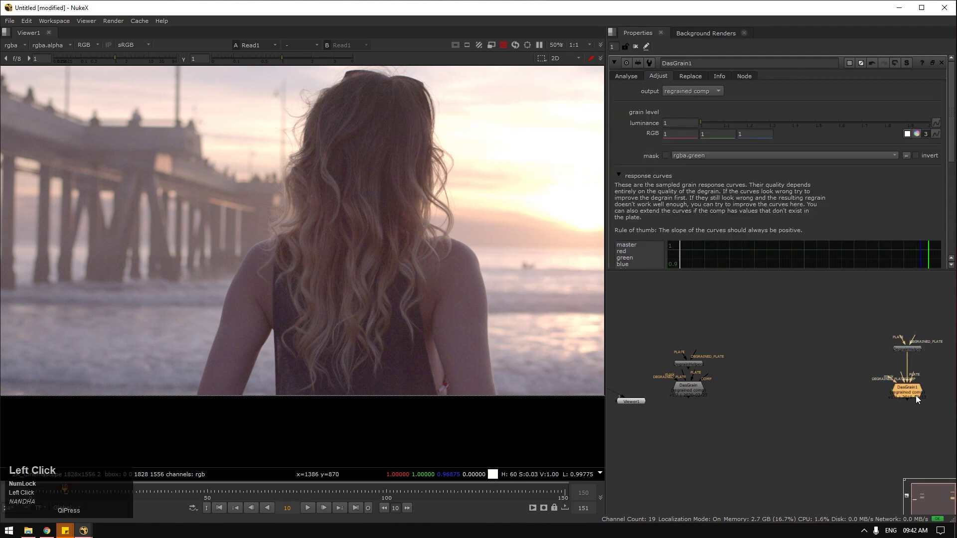
{"action": "scroll", "scroll_direction": "down", "scroll_amount": 3}
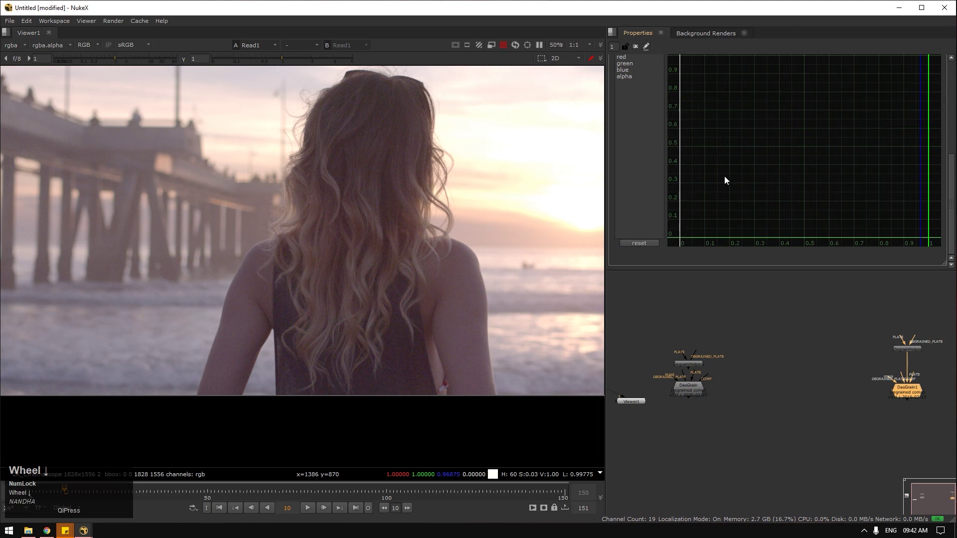
{"action": "scroll", "scroll_direction": "up", "scroll_amount": 3}
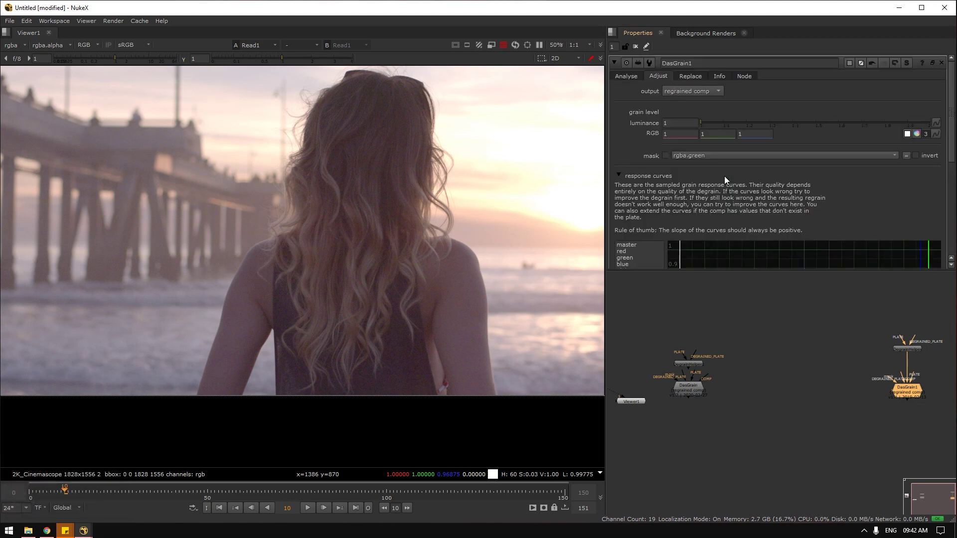
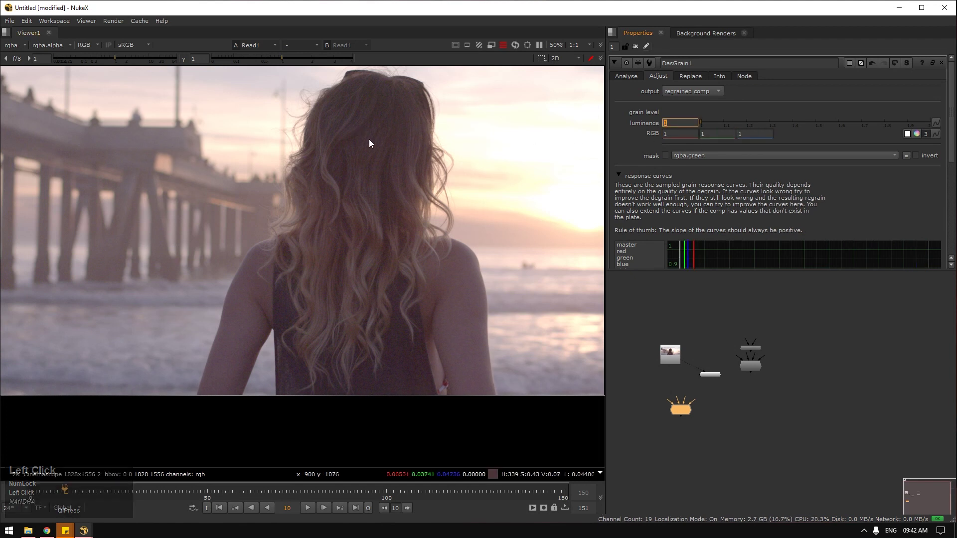
{"action": "left_click", "coordinate": [710, 393]}
{"action": "key", "text": "1"}
{"action": "scroll", "scroll_direction": "up", "scroll_amount": 3}
{"action": "scroll", "scroll_direction": "up", "scroll_amount": 3}
{"action": "left_click", "coordinate": [468, 236]}
Step: Add a Denoise node fed by Read1 via the node search
{"action": "key", "text": "Tab"}
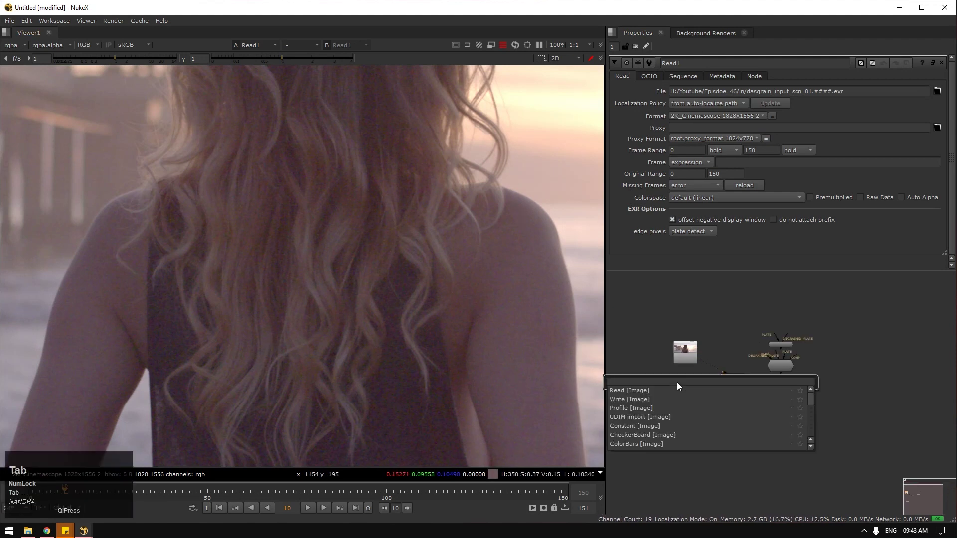
{"action": "type", "text": "de"}
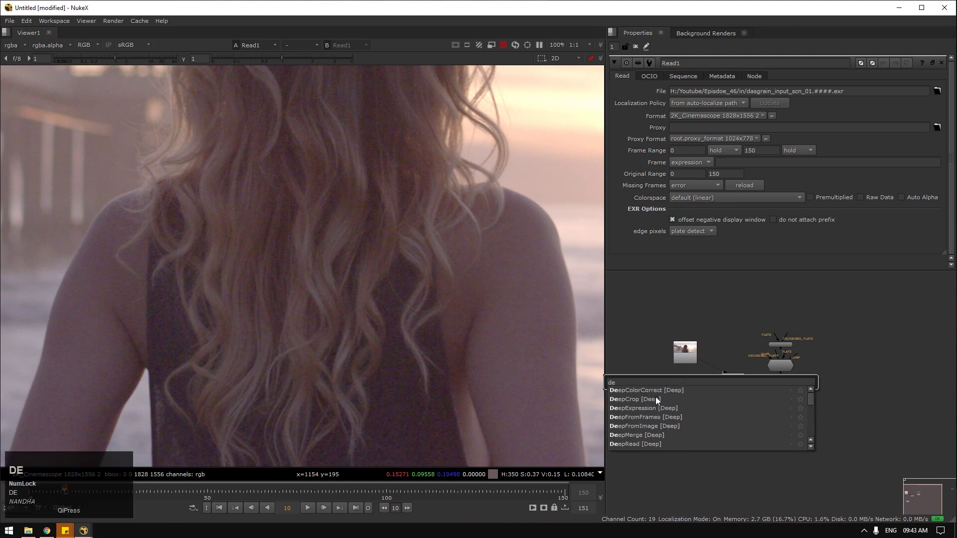
{"action": "type", "text": "oi"}
{"action": "left_click", "coordinate": [648, 396]}
{"action": "left_click", "coordinate": [692, 361]}
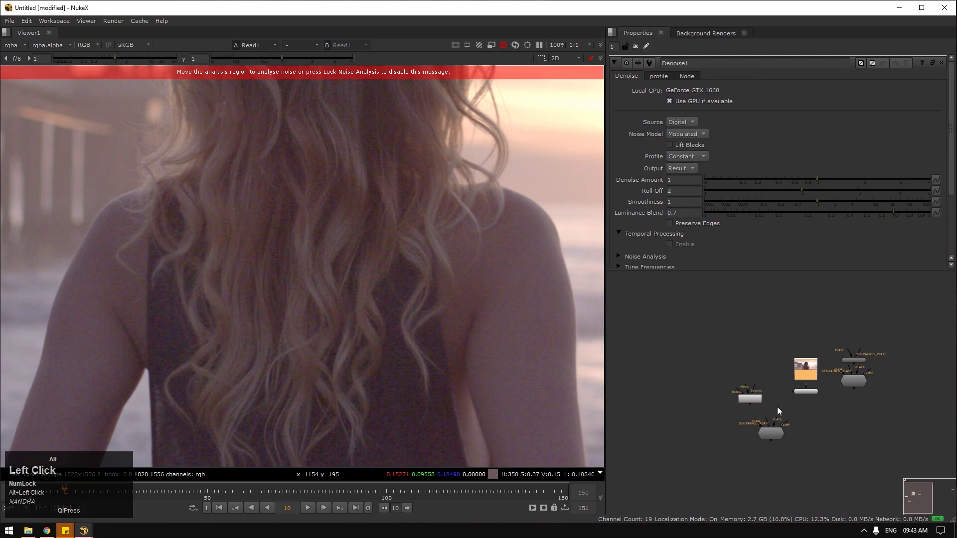
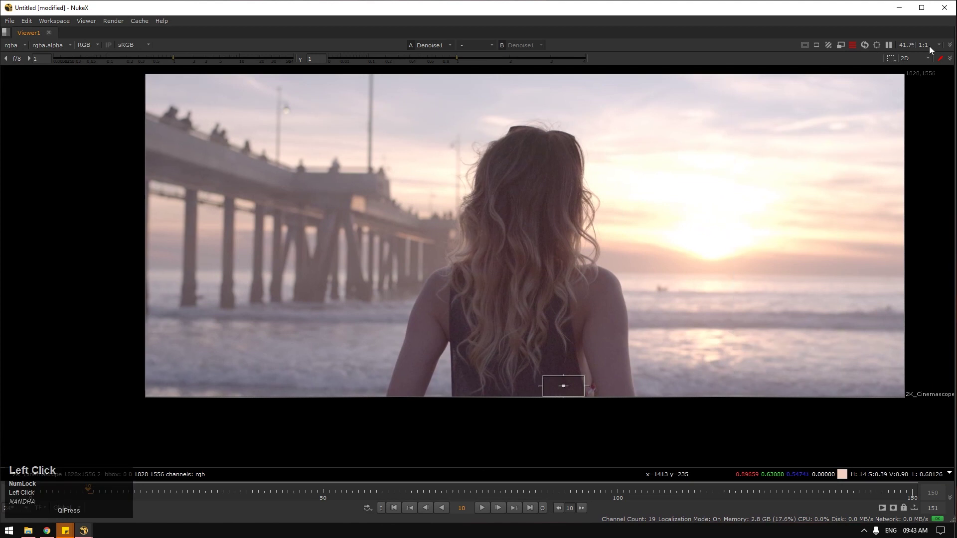
Step: Play the clip and compare the original plate against the Denoise1 result in the viewer
{"action": "scroll", "scroll_direction": "up", "scroll_amount": 3}
{"action": "left_click", "coordinate": [408, 226]}
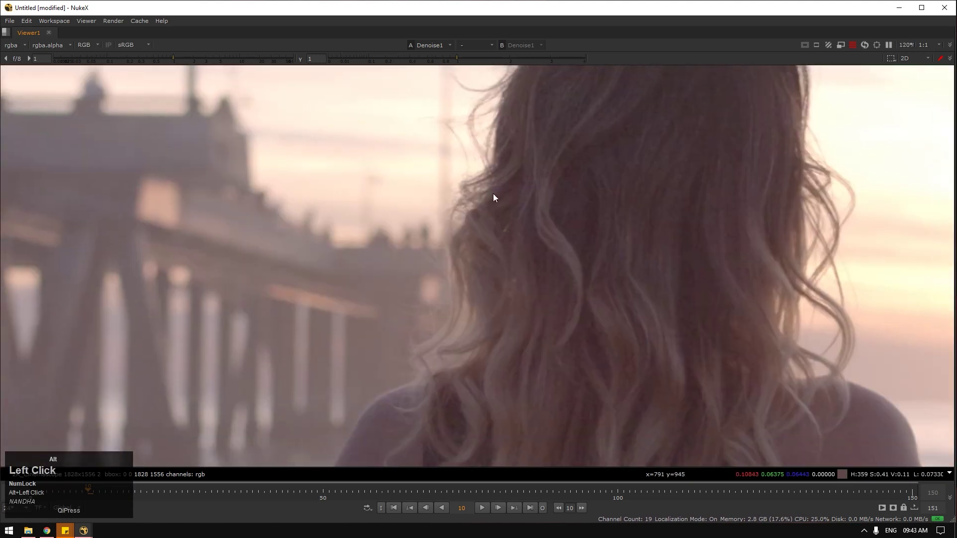
{"action": "scroll", "scroll_direction": "up", "scroll_amount": 3}
{"action": "left_click", "coordinate": [486, 511]}
{"action": "scroll", "scroll_direction": "down", "scroll_amount": 3}
{"action": "key", "text": "space"}
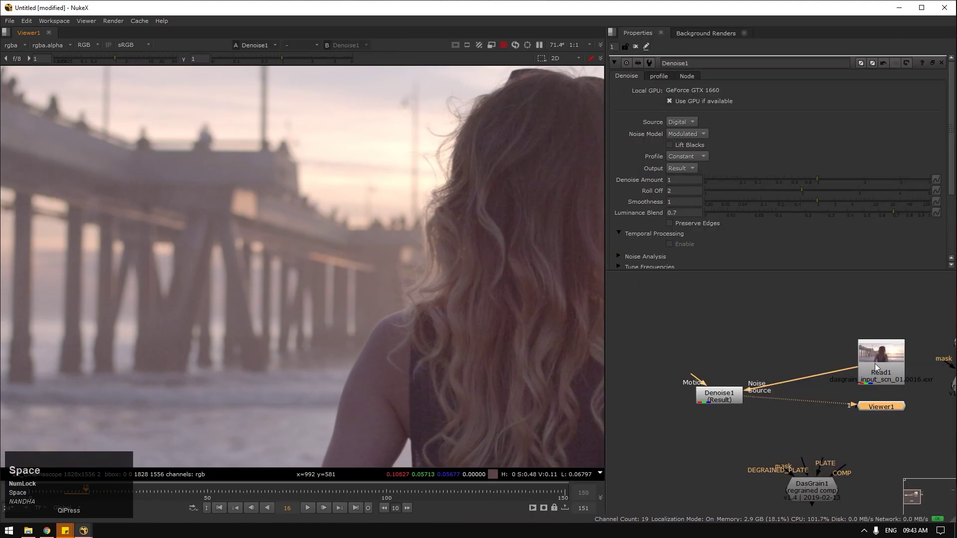
{"action": "left_click", "coordinate": [882, 363]}
{"action": "key", "text": "1"}
{"action": "left_click", "coordinate": [460, 298]}
{"action": "scroll", "scroll_direction": "up", "scroll_amount": 3}
{"action": "left_click", "coordinate": [512, 108]}
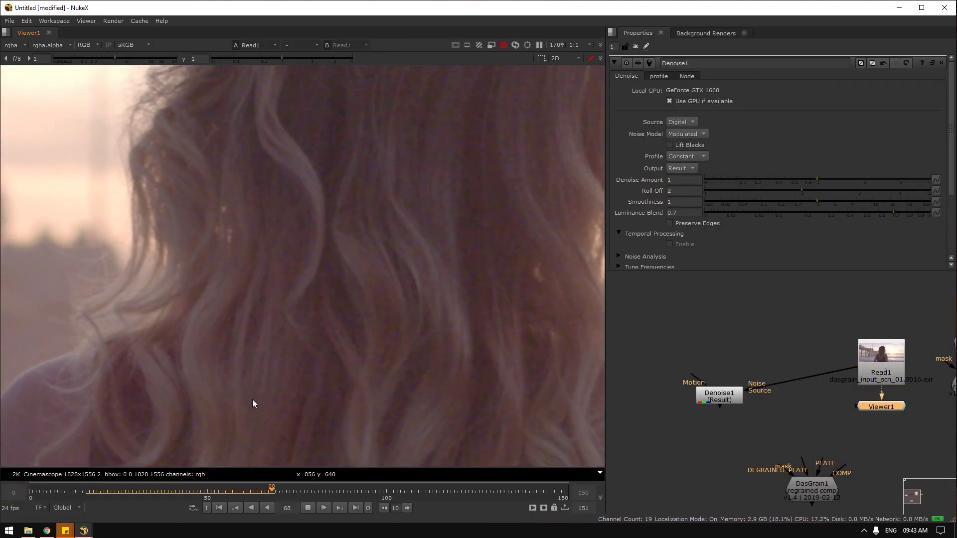
{"action": "left_click", "coordinate": [310, 513]}
{"action": "key", "text": "1"}
Step: Place Denoise1's analysis region on the flat dark fabric of the tank top and A/B it with the plate
{"action": "key", "text": "space"}
{"action": "scroll", "scroll_direction": "down", "scroll_amount": 3}
{"action": "left_click_drag", "start_coordinate": [418, 256], "coordinate": [610, 342]}
{"action": "left_click", "coordinate": [618, 311]}
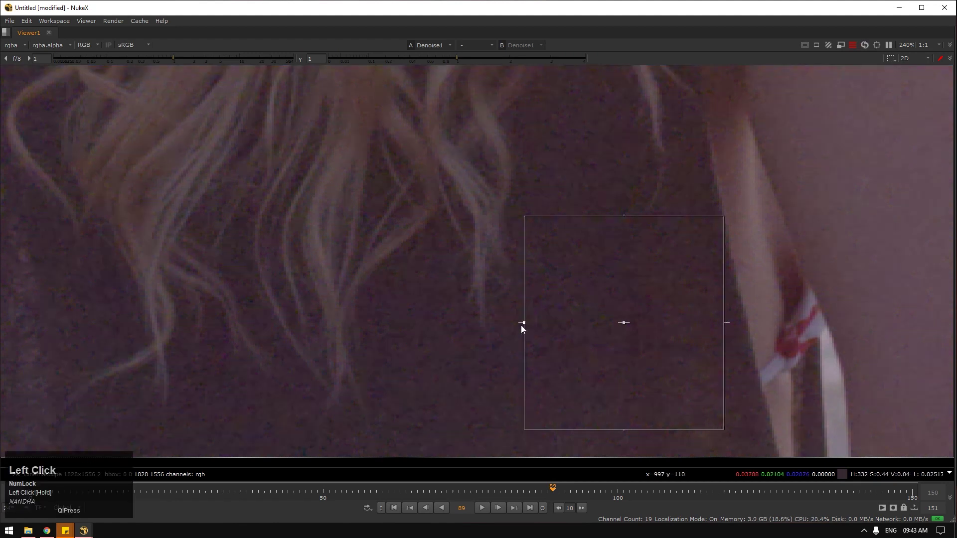
{"action": "key", "text": "space"}
{"action": "left_click", "coordinate": [528, 348]}
{"action": "key", "text": "1"}
{"action": "left_click", "coordinate": [726, 405]}
{"action": "key", "text": "2"}
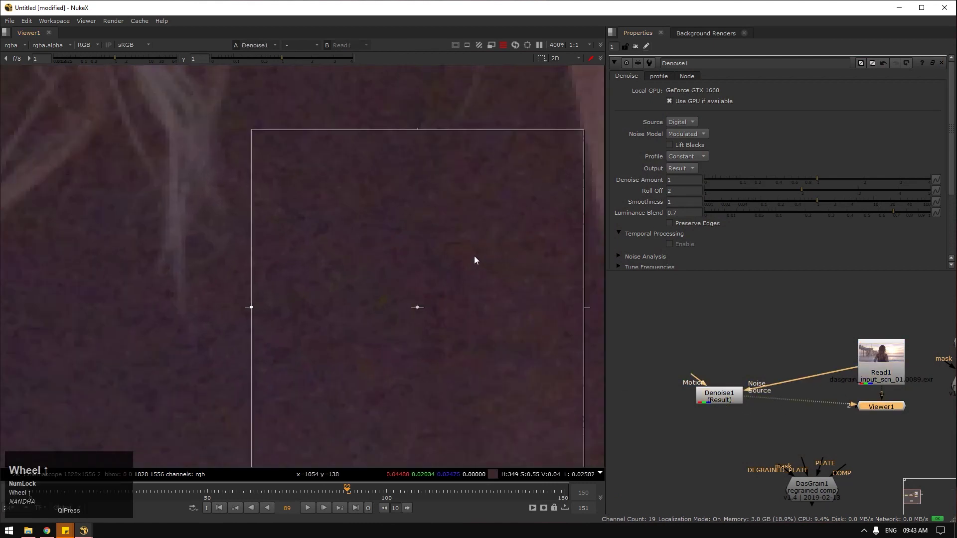
Step: Scrub to frame 212 territory and review the denoised playback before replacing the node
{"action": "type", "text": "212"}
{"action": "scroll", "scroll_direction": "down", "scroll_amount": 3}
{"action": "left_click", "coordinate": [302, 509]}
{"action": "scroll", "scroll_direction": "down", "scroll_amount": 3}
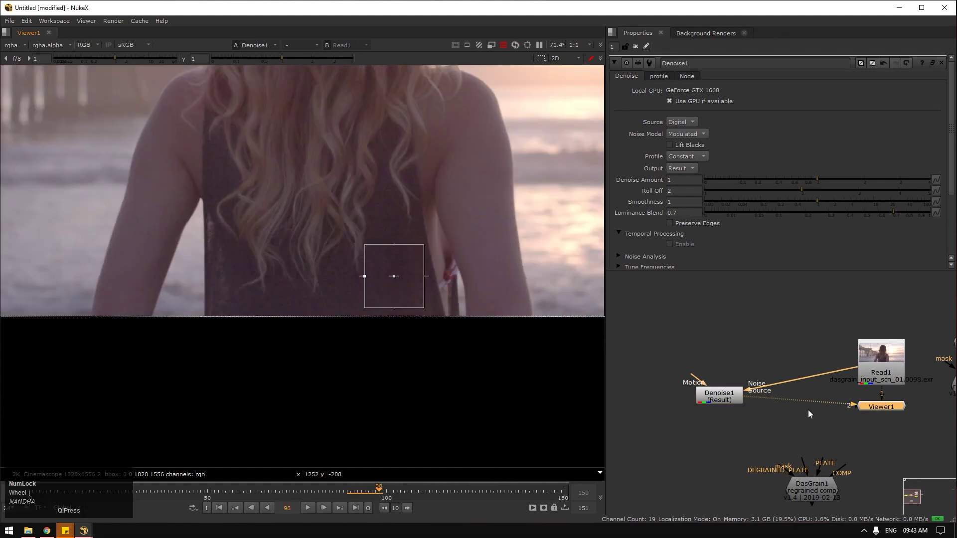
{"action": "left_click", "coordinate": [771, 371]}
Step: Remove Denoise1 and create a Neat Video Reduce Noise v4 node from the node search
{"action": "key", "text": "Tab"}
{"action": "key", "text": "Caps_Lock"}
{"action": "type", "text": "re"}
{"action": "key", "text": "c"}
{"action": "key", "text": "Caps_Lock"}
{"action": "key", "text": "e"}
{"action": "key", "text": "Down"}
{"action": "key", "text": "ctrl+a"}
{"action": "type", "text": "rec"}
{"action": "key", "text": "d"}
{"action": "key", "text": "Down"}
{"action": "key", "text": "Return"}
Step: View Reduce Noise v4 on Read1 and start Prepare Noise Profile
{"action": "scroll", "scroll_direction": "up", "scroll_amount": 3}
{"action": "left_click", "coordinate": [686, 381]}
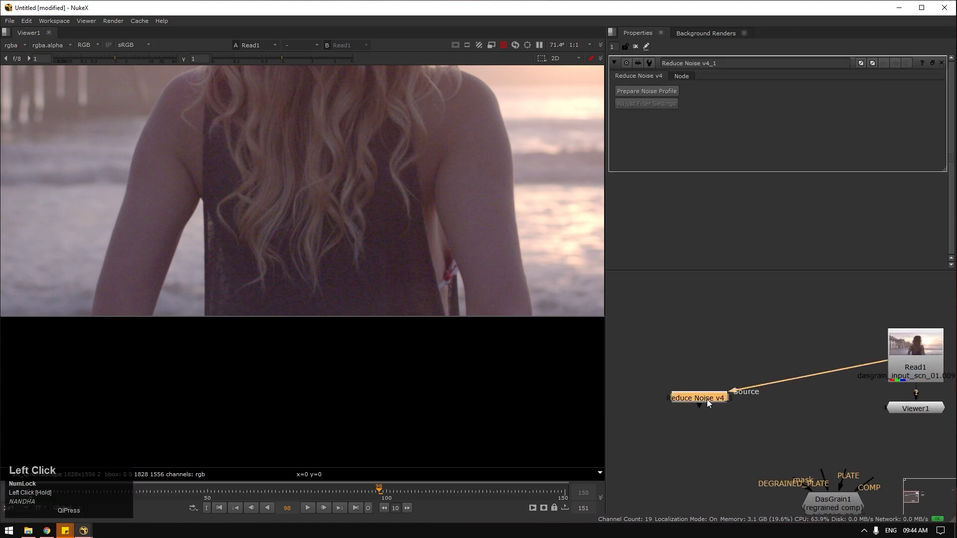
{"action": "key", "text": "1"}
{"action": "scroll", "scroll_direction": "down", "scroll_amount": 3}
{"action": "left_click", "coordinate": [395, 214]}
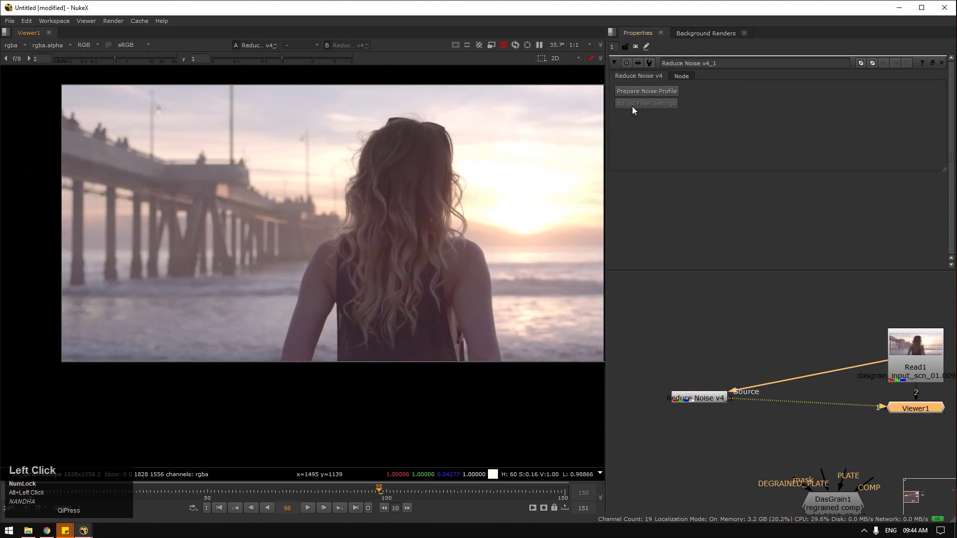
{"action": "left_click", "coordinate": [648, 93]}
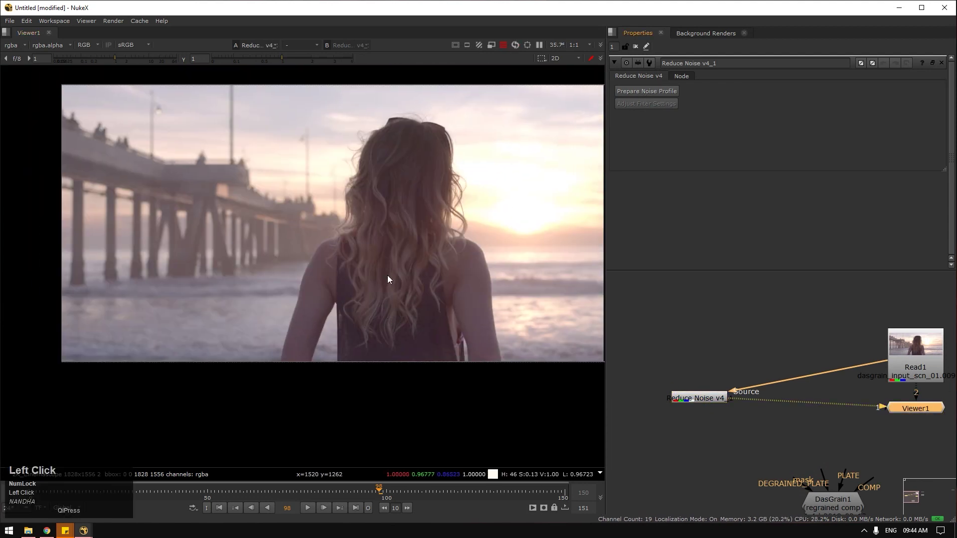
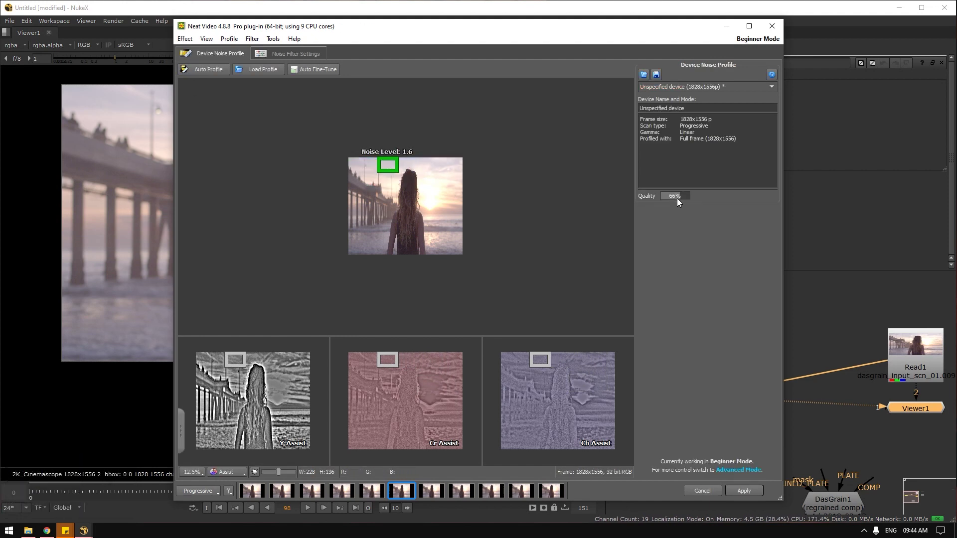
Step: Auto fine-tune the 1828x1556 device noise profile in Neat Video
{"action": "left_click", "coordinate": [319, 72]}
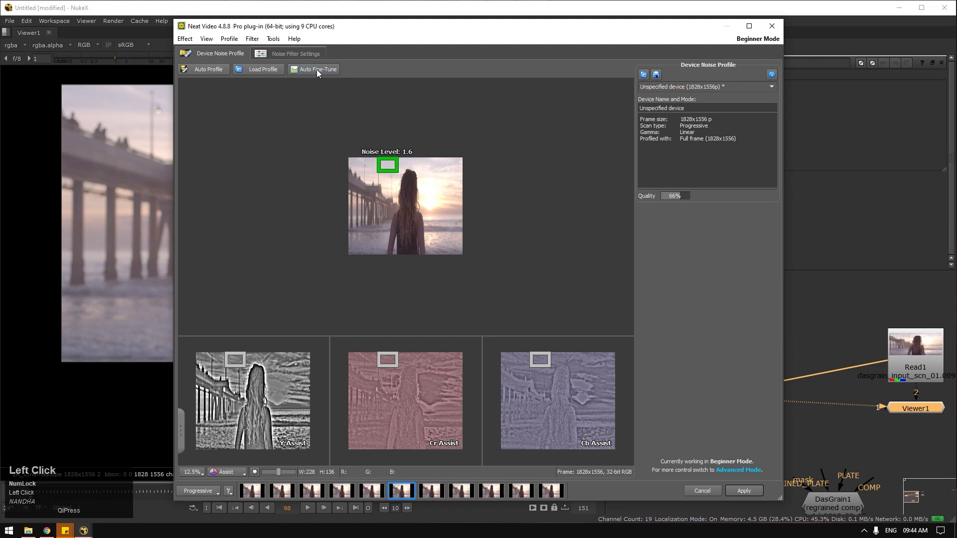
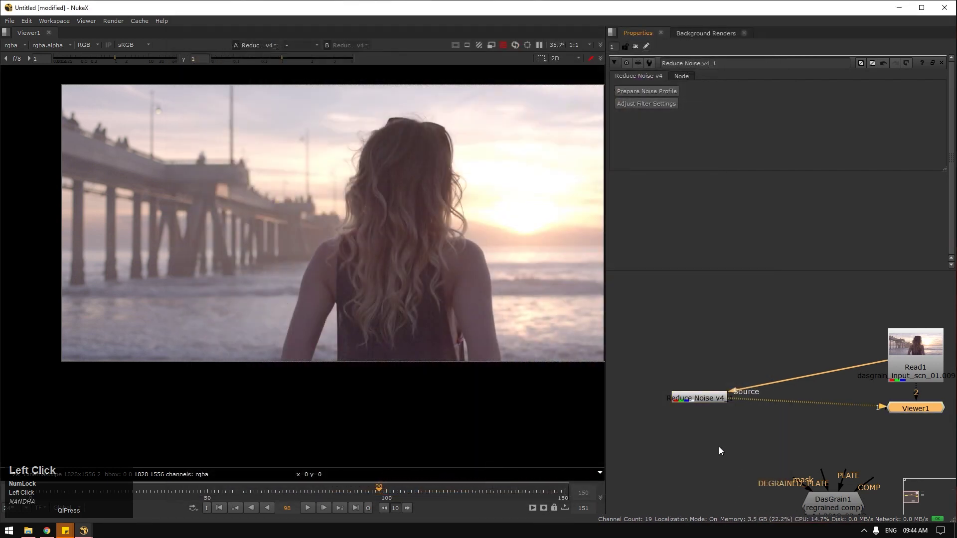
{"action": "scroll", "scroll_direction": "up", "scroll_amount": 3}
{"action": "left_click", "coordinate": [197, 359]}
{"action": "scroll", "scroll_direction": "up", "scroll_amount": 3}
{"action": "left_click", "coordinate": [918, 358]}
{"action": "key", "text": "1"}
{"action": "left_click", "coordinate": [809, 331]}
{"action": "key", "text": "2"}
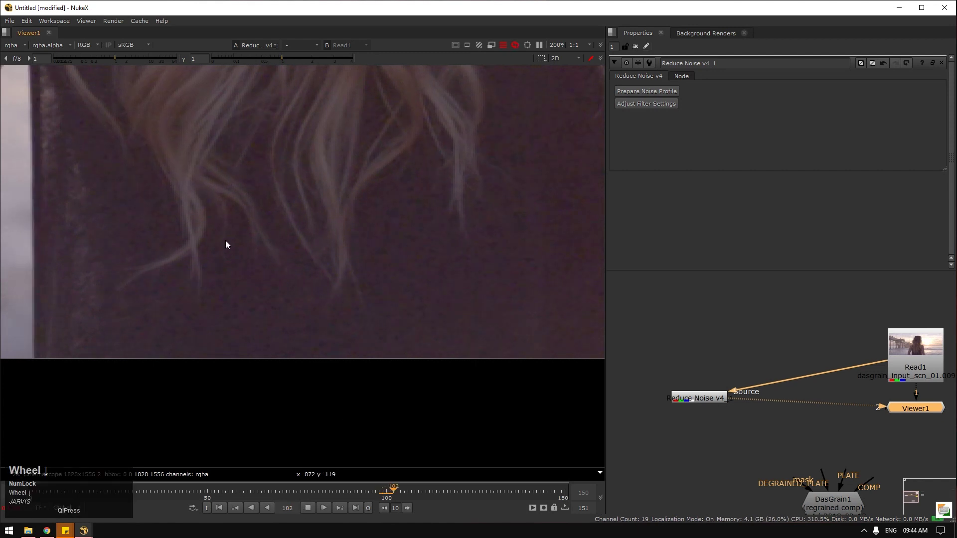
{"action": "scroll", "scroll_direction": "down", "scroll_amount": 3}
{"action": "left_click", "coordinate": [228, 309]}
{"action": "scroll", "scroll_direction": "up", "scroll_amount": 3}
{"action": "key", "text": "1"}
{"action": "left_click", "coordinate": [429, 234]}
{"action": "key", "text": "2"}
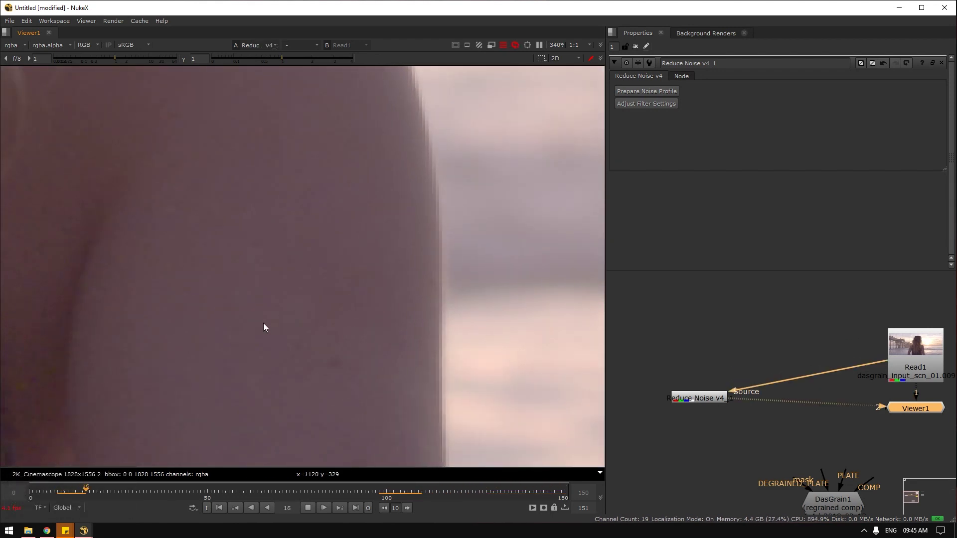
{"action": "key", "text": "k"}
{"action": "scroll", "scroll_direction": "down", "scroll_amount": 3}
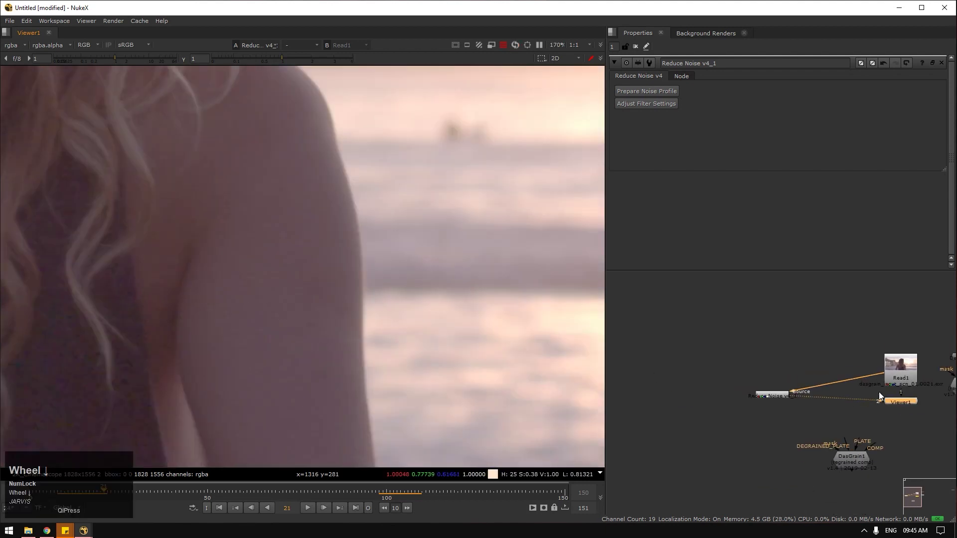
Step: Lay out dots around DasGrain1 feeding its PLATE and DEGRAINED_PLATE inputs
{"action": "left_click_drag", "start_coordinate": [906, 380], "coordinate": [896, 437]}
{"action": "key", "text": "space"}
{"action": "left_click", "coordinate": [772, 440]}
{"action": "scroll", "scroll_direction": "up", "scroll_amount": 3}
{"action": "left_click", "coordinate": [510, 310]}
{"action": "left_click_drag", "start_coordinate": [518, 321], "coordinate": [389, 302]}
{"action": "left_click_drag", "start_coordinate": [389, 302], "coordinate": [247, 258]}
{"action": "left_click", "coordinate": [246, 257]}
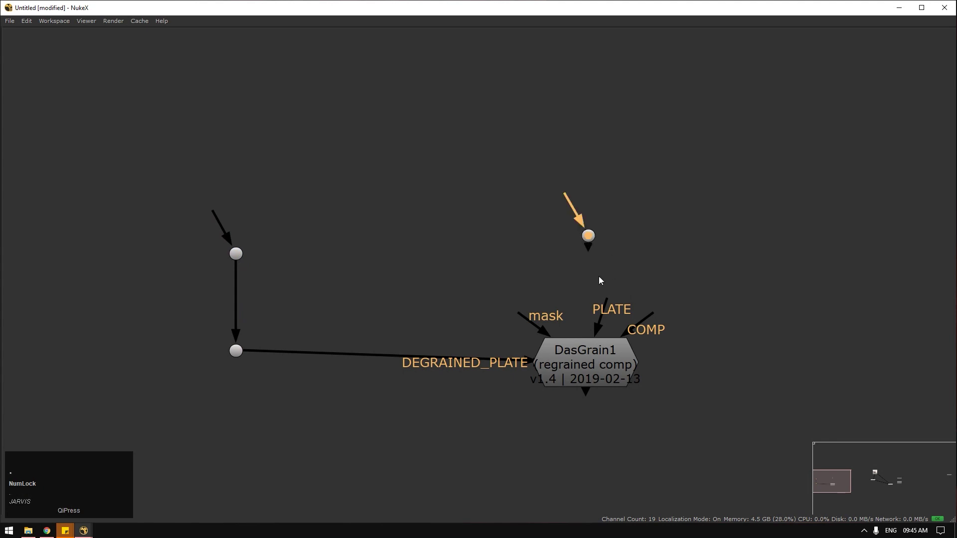
{"action": "left_click_drag", "start_coordinate": [607, 302], "coordinate": [776, 372]}
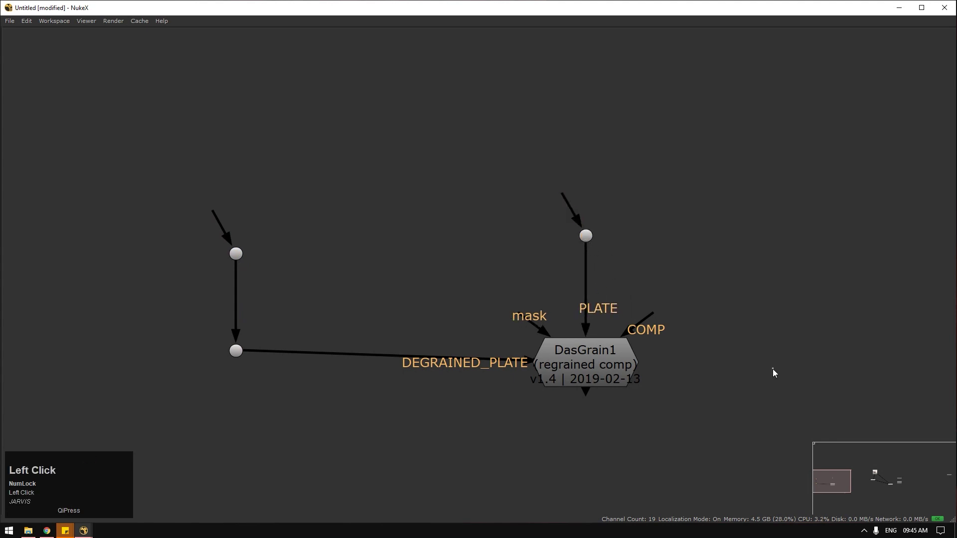
{"action": "left_click_drag", "start_coordinate": [653, 321], "coordinate": [752, 337]}
Step: Wire Reduce Noise v4 into DEGRAINED_PLATE and Read1 into PLATE through the dots
{"action": "scroll", "scroll_direction": "down", "scroll_amount": 3}
{"action": "left_click_drag", "start_coordinate": [701, 381], "coordinate": [326, 420]}
{"action": "scroll", "scroll_direction": "down", "scroll_amount": 3}
{"action": "left_click_drag", "start_coordinate": [635, 383], "coordinate": [370, 275]}
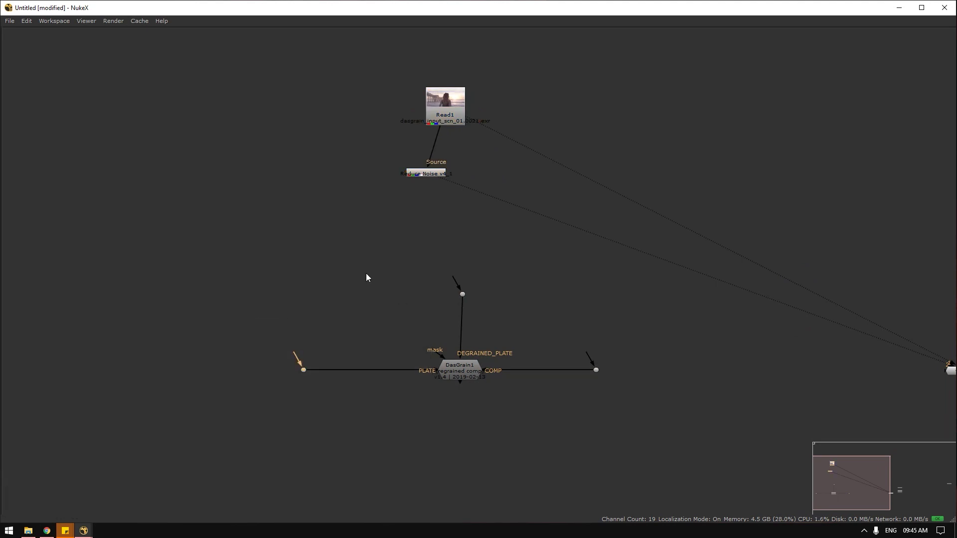
{"action": "scroll", "scroll_direction": "down", "scroll_amount": 3}
{"action": "scroll", "scroll_direction": "up", "scroll_amount": 3}
{"action": "left_click_drag", "start_coordinate": [409, 238], "coordinate": [402, 227]}
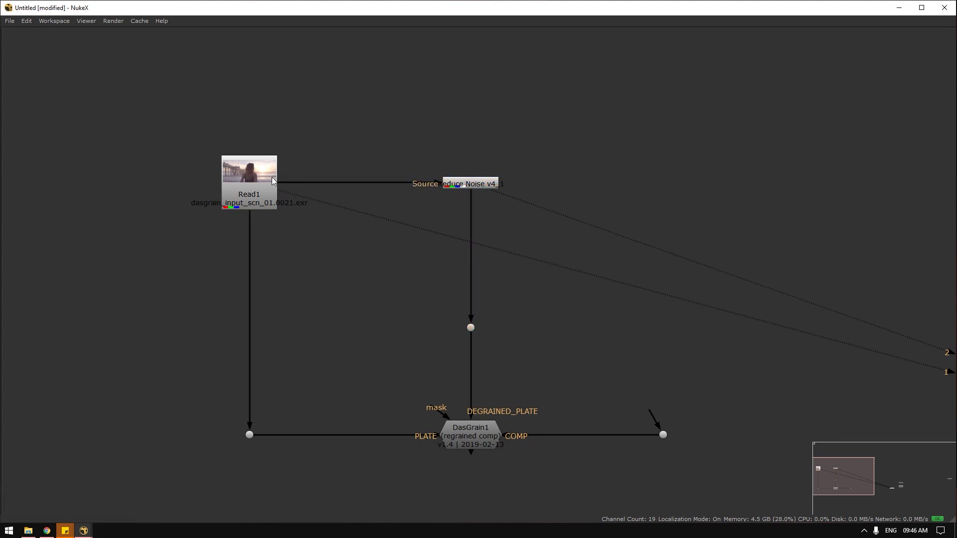
Step: Add a RotoPaint node to the tree and view it full screen
{"action": "key", "text": "space"}
{"action": "scroll", "scroll_direction": "down", "scroll_amount": 3}
{"action": "left_click", "coordinate": [727, 354]}
{"action": "key", "text": "p"}
{"action": "left_click", "coordinate": [732, 309]}
{"action": "key", "text": "1"}
{"action": "key", "text": "space"}
{"action": "scroll", "scroll_direction": "down", "scroll_amount": 3}
Step: Paint clone strokes over the plate, then select all strokes in RotoPaint1's stroke list
{"action": "left_click", "coordinate": [262, 260]}
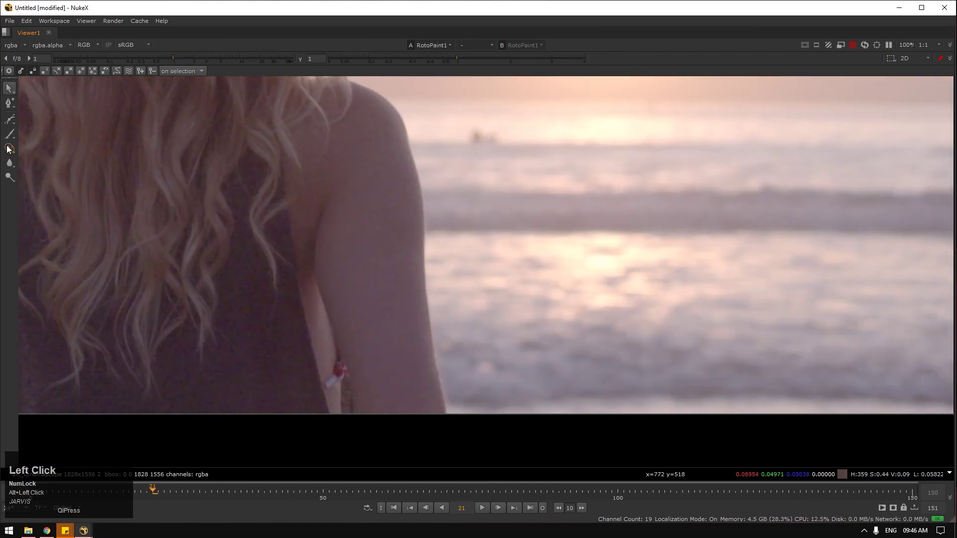
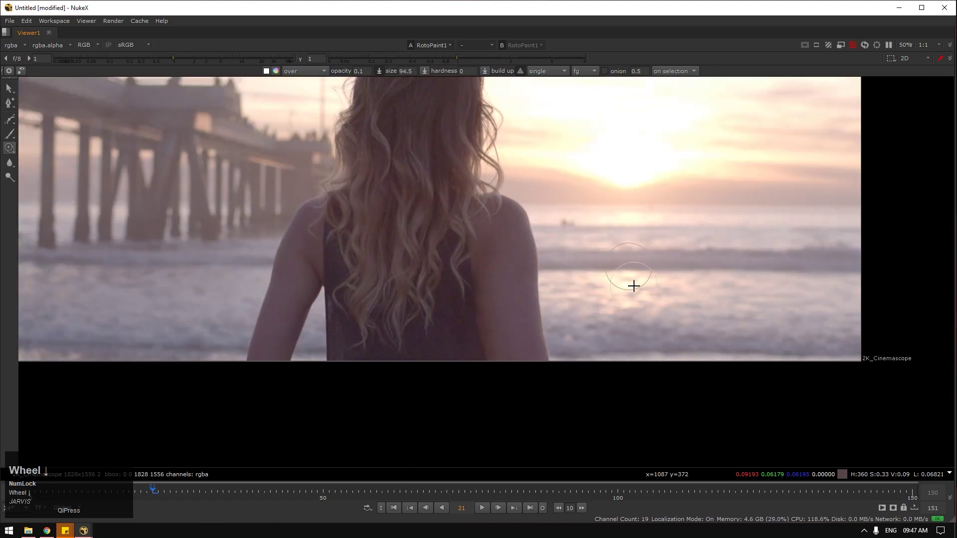
{"action": "scroll", "scroll_direction": "down", "scroll_amount": 3}
{"action": "scroll", "scroll_direction": "up", "scroll_amount": 3}
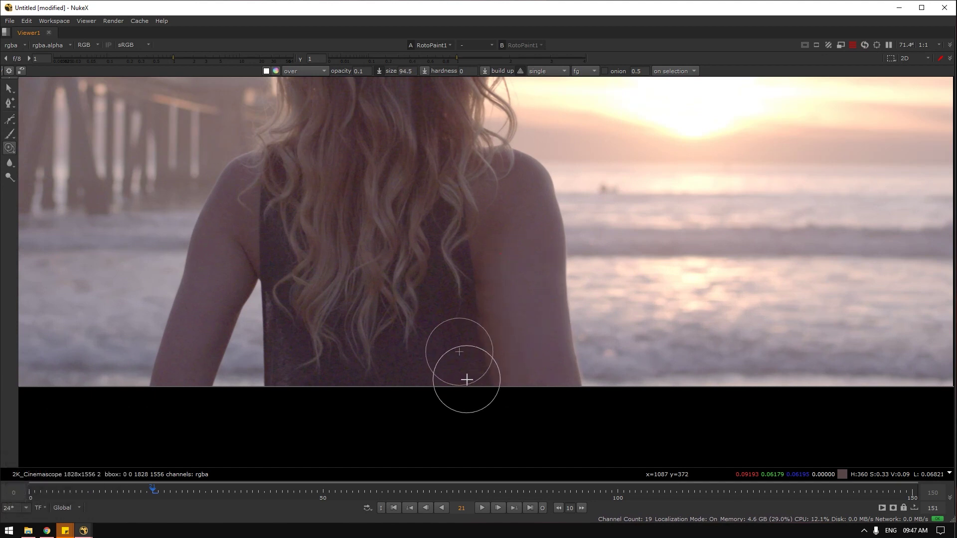
{"action": "key", "text": "space"}
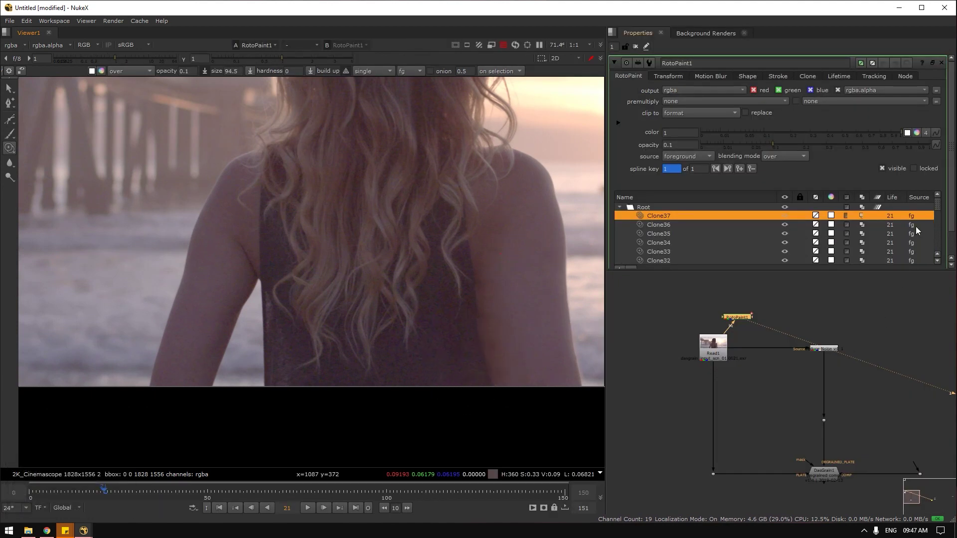
{"action": "left_click", "coordinate": [939, 210]}
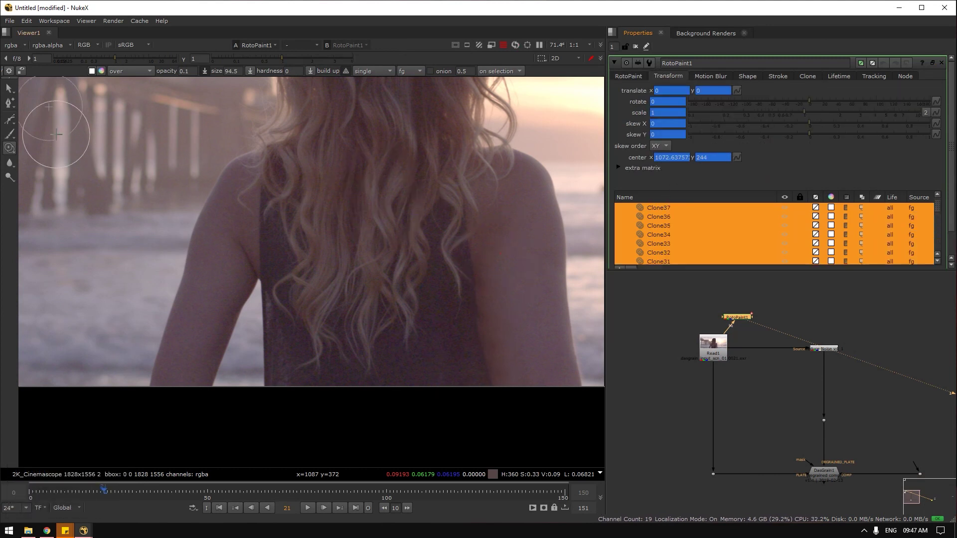
{"action": "left_click", "coordinate": [11, 93]}
{"action": "scroll", "scroll_direction": "down", "scroll_amount": 3}
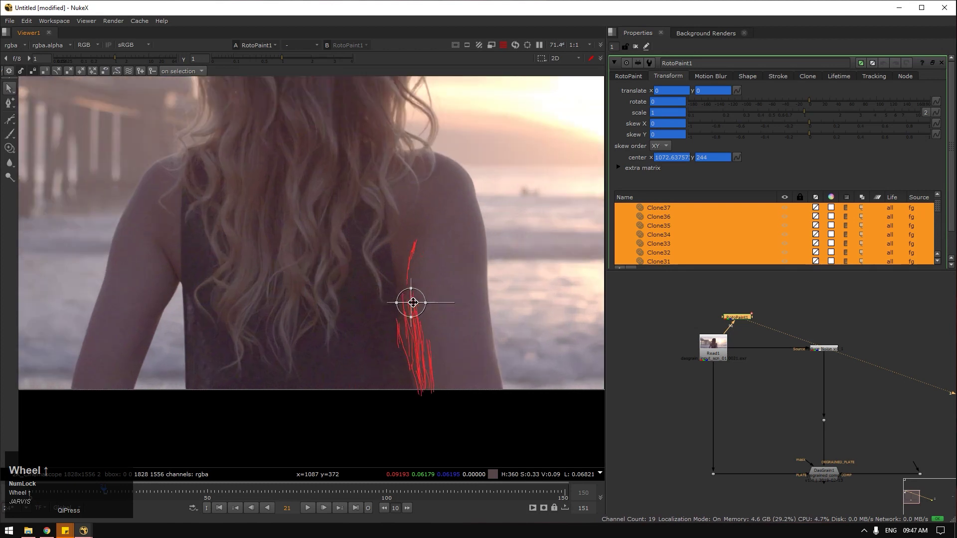
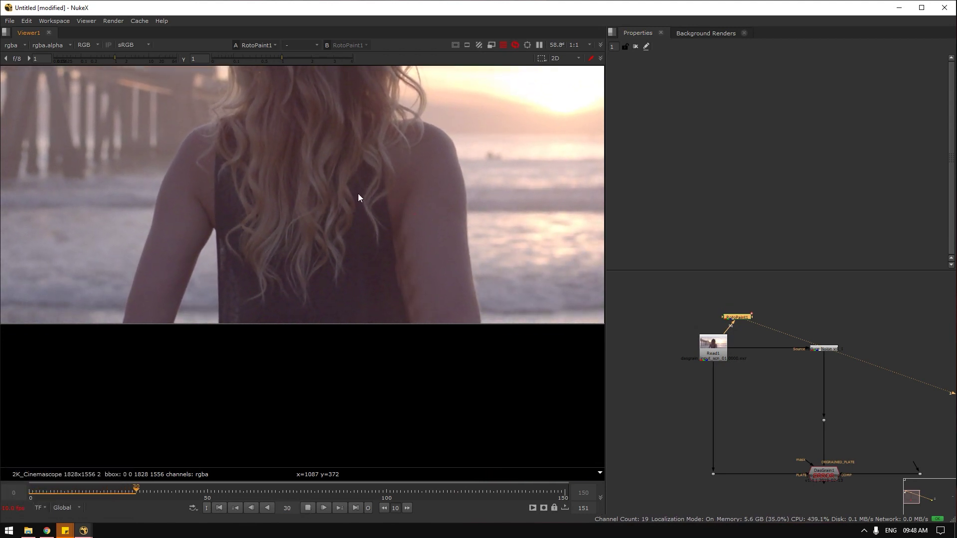
Step: Close the RotoPaint properties and scrub the painted clip to frame 95 for review
{"action": "left_click", "coordinate": [384, 173]}
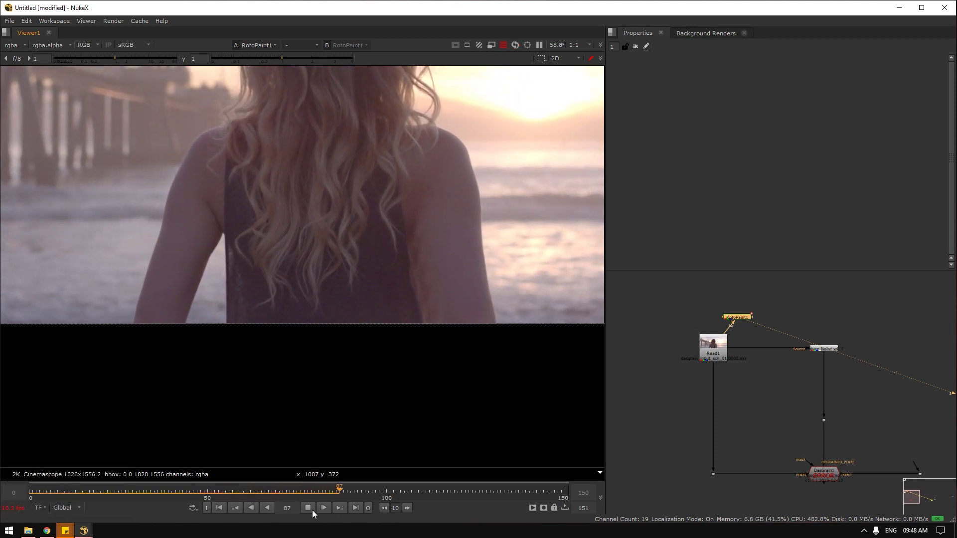
{"action": "left_click_drag", "start_coordinate": [313, 513], "coordinate": [767, 288]}
Step: Maximize the Node Graph and rearrange Read1, Reduce Noise and RotoPaint1 above DasGrain1
{"action": "left_click", "coordinate": [760, 285]}
{"action": "key", "text": "space"}
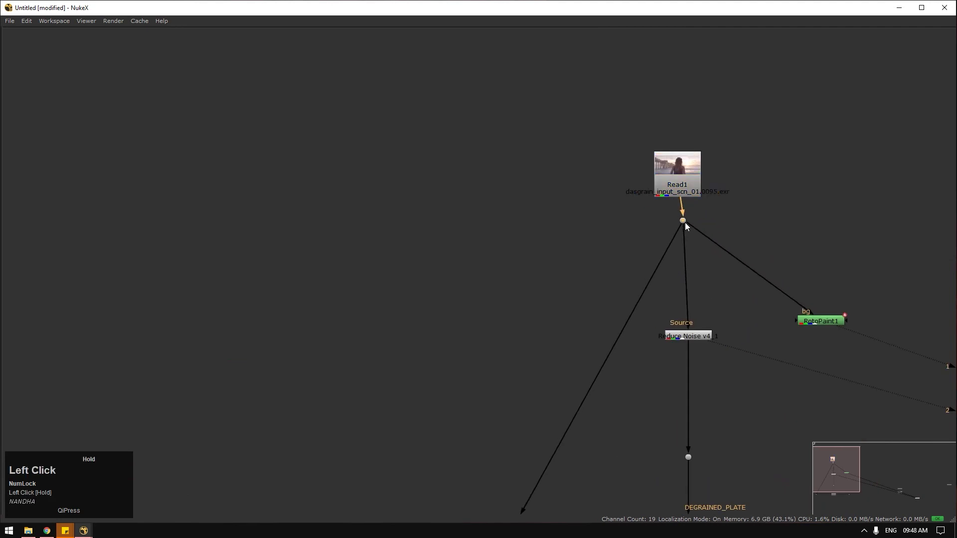
{"action": "scroll", "scroll_direction": "down", "scroll_amount": 3}
{"action": "left_click_drag", "start_coordinate": [625, 340], "coordinate": [633, 264]}
{"action": "scroll", "scroll_direction": "up", "scroll_amount": 3}
{"action": "left_click_drag", "start_coordinate": [663, 252], "coordinate": [728, 237]}
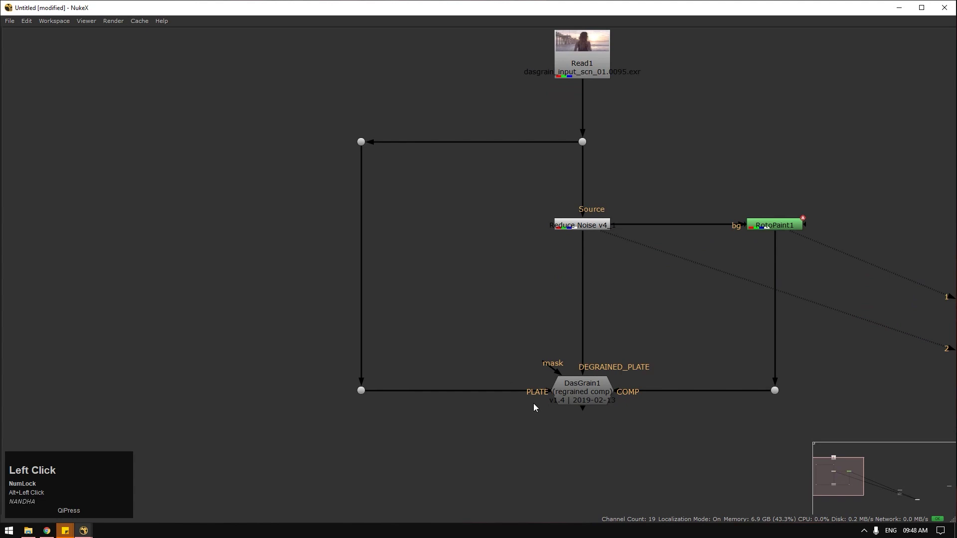
Step: Square up the connections into DasGrain1 with elbow Dots and restore the viewer layout
{"action": "left_click_drag", "start_coordinate": [281, 89], "coordinate": [818, 209]}
{"action": "left_click_drag", "start_coordinate": [818, 210], "coordinate": [734, 256]}
{"action": "key", "text": "space"}
{"action": "scroll", "scroll_direction": "down", "scroll_amount": 3}
{"action": "left_click", "coordinate": [690, 336]}
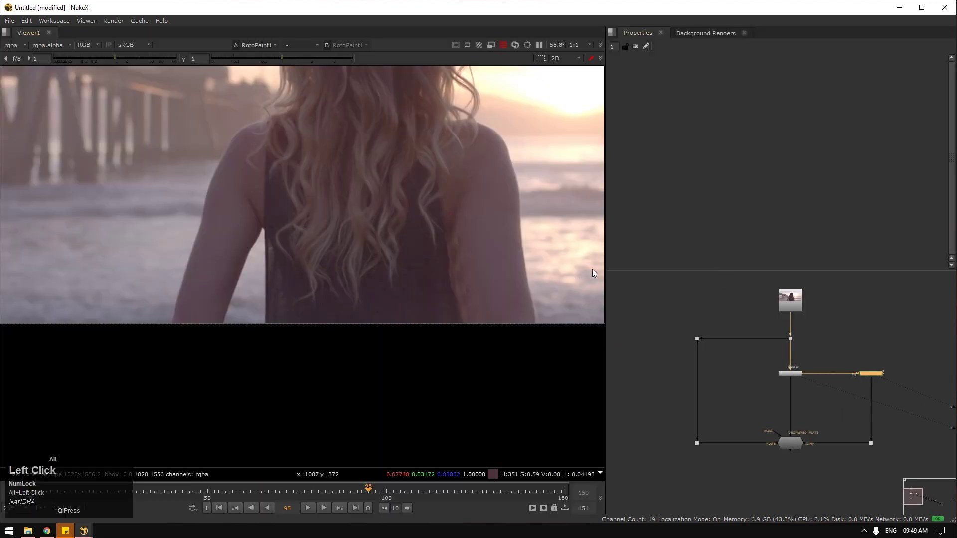
Step: Bring up DasGrain1's properties and view its regrained output in the Viewer
{"action": "right_click", "coordinate": [539, 317]}
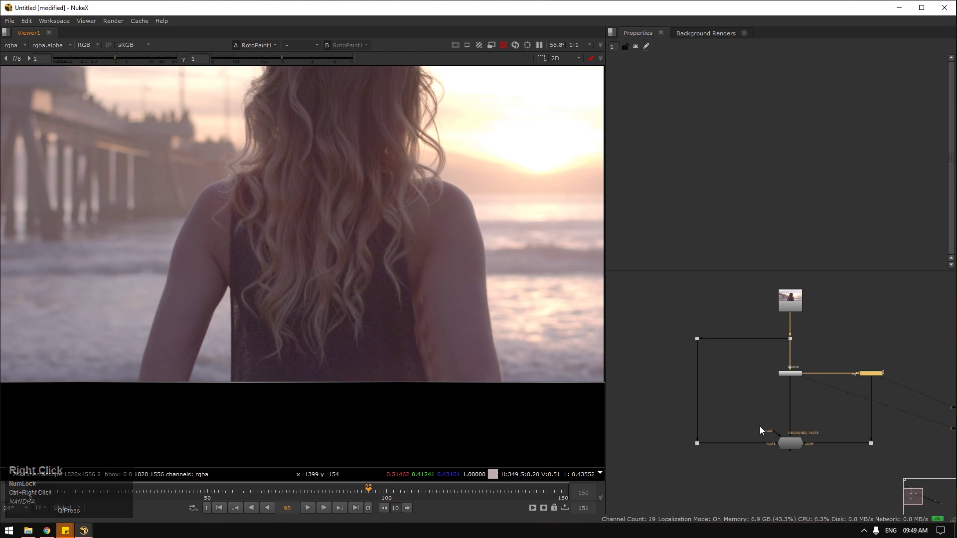
{"action": "left_click", "coordinate": [795, 446]}
{"action": "key", "text": "1"}
{"action": "scroll", "scroll_direction": "up", "scroll_amount": 3}
{"action": "scroll", "scroll_direction": "down", "scroll_amount": 3}
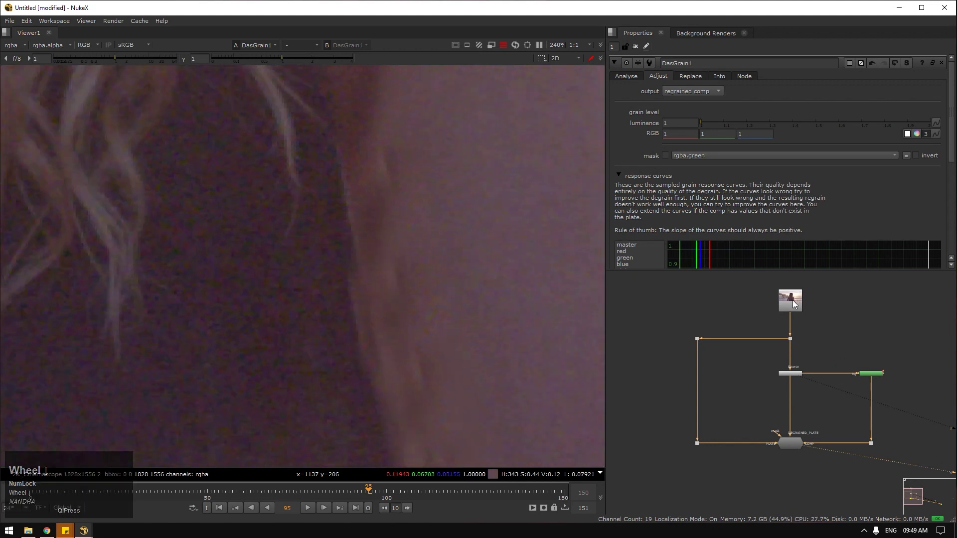
Step: Adjust the luminance grain level values on DasGrain1's Adjust tab
{"action": "left_click", "coordinate": [888, 370]}
{"action": "type", "text": "1"}
{"action": "left_click", "coordinate": [828, 465]}
{"action": "type", "text": "21212"}
{"action": "left_click", "coordinate": [446, 294]}
{"action": "scroll", "scroll_direction": "down", "scroll_amount": 3}
{"action": "scroll", "scroll_direction": "down", "scroll_amount": 3}
Step: Switch to DasGrain1's Analyse settings, fit the frame, and edit the analysed frame count
{"action": "left_click", "coordinate": [628, 83]}
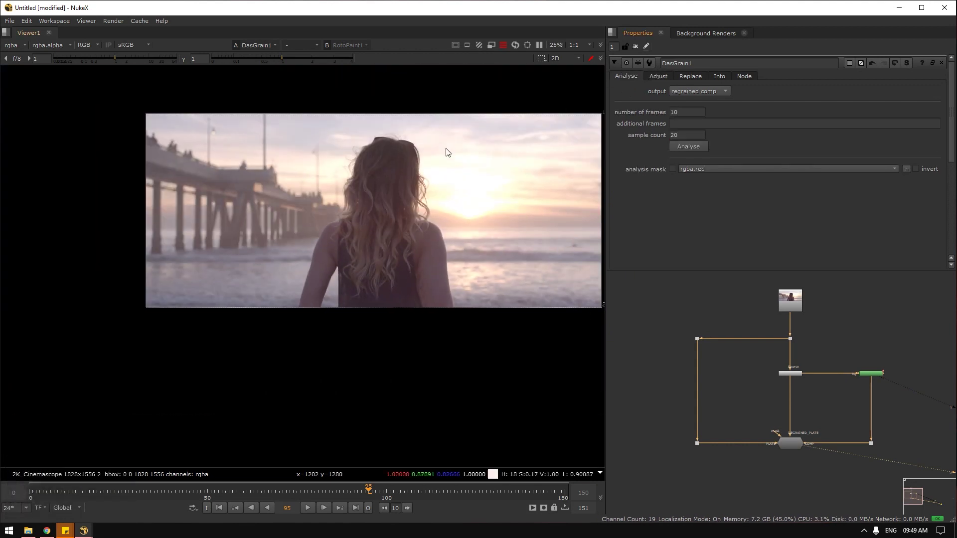
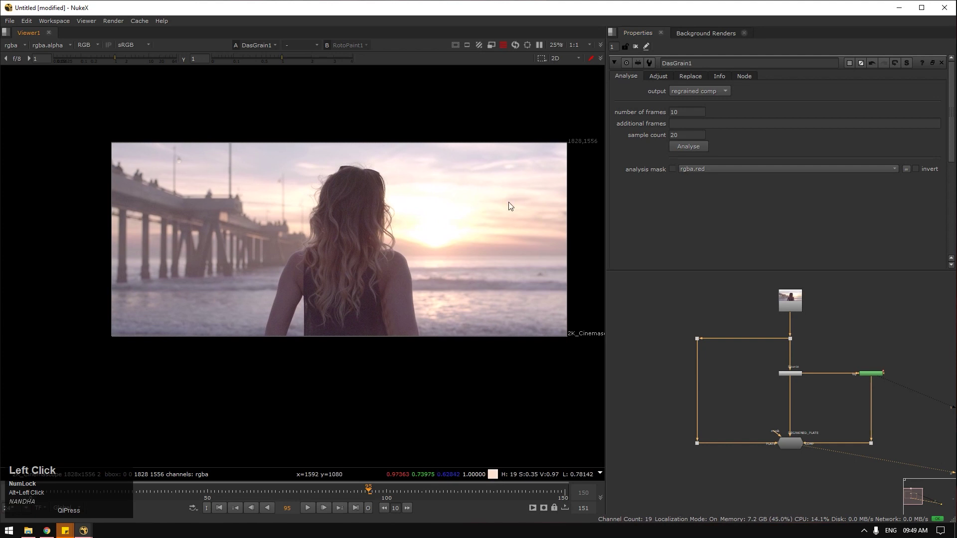
{"action": "key", "text": "q"}
{"action": "type", "text": "qq"}
{"action": "scroll", "scroll_direction": "up", "scroll_amount": 3}
{"action": "left_click", "coordinate": [797, 454]}
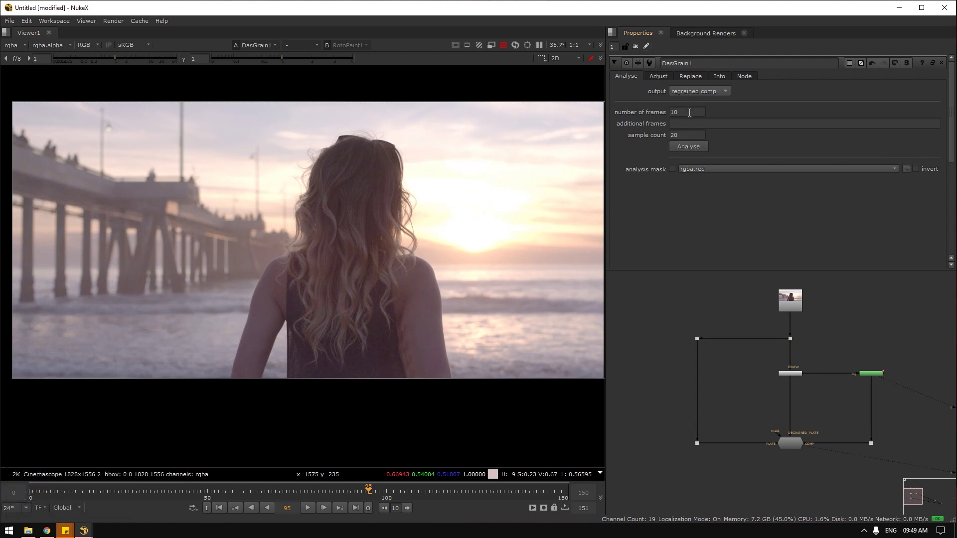
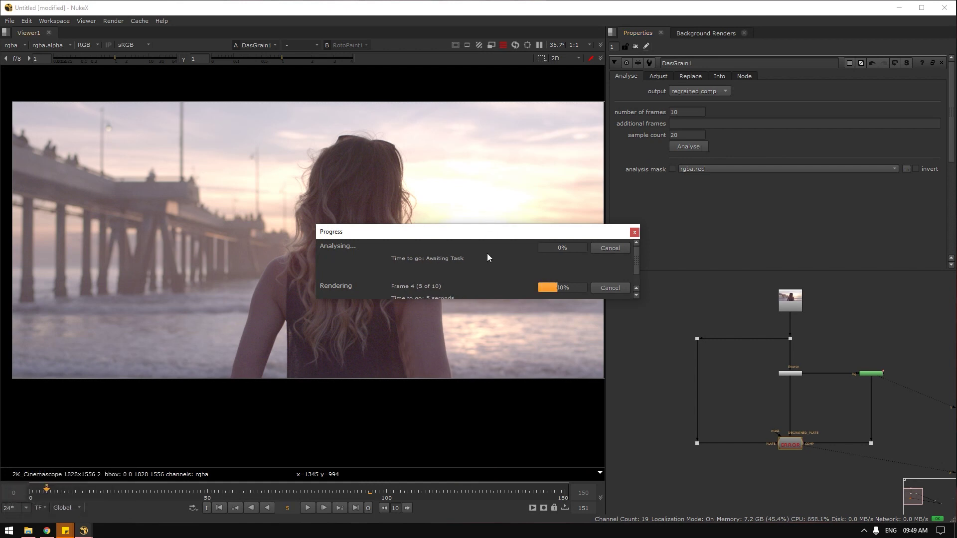
Step: Run DasGrain1's grain analysis over 10 frames and bring up the node's context options
{"action": "left_click", "coordinate": [471, 236]}
{"action": "scroll", "scroll_direction": "down", "scroll_amount": 3}
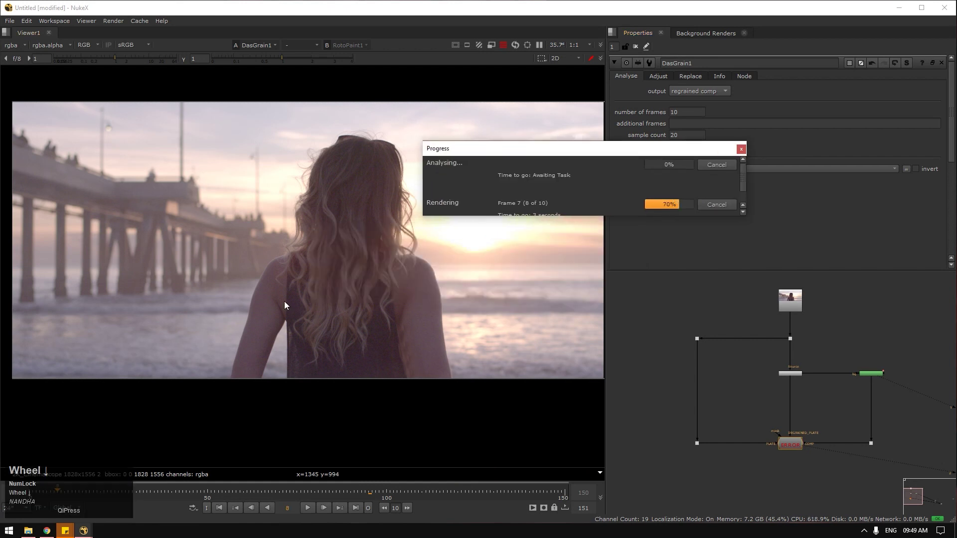
{"action": "left_click", "coordinate": [717, 165]}
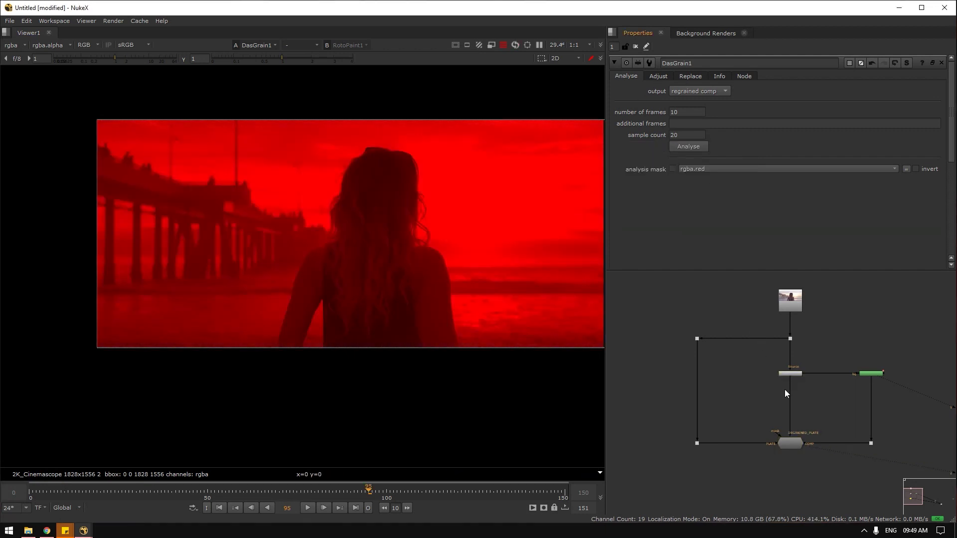
{"action": "right_click", "coordinate": [684, 255]}
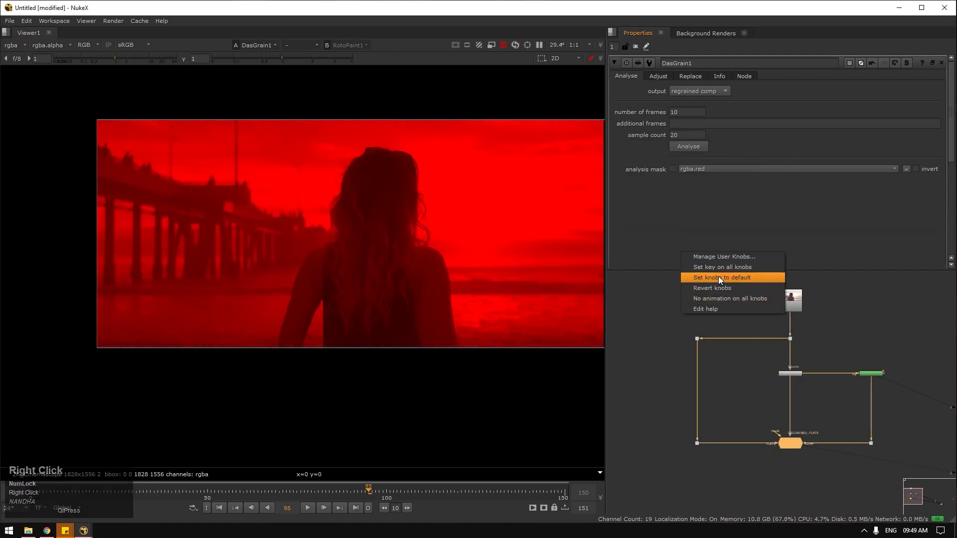
Step: On the Replace tab, shrink the sample box onto the sky and keyframe its position
{"action": "left_click", "coordinate": [721, 277]}
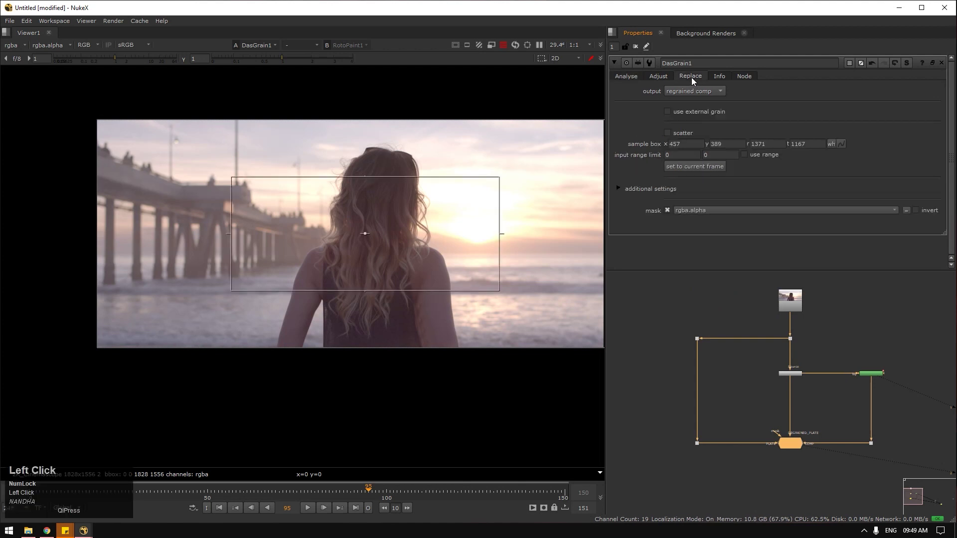
{"action": "left_click_drag", "start_coordinate": [493, 285], "coordinate": [286, 137]}
{"action": "scroll", "scroll_direction": "up", "scroll_amount": 3}
{"action": "left_click", "coordinate": [287, 135]}
{"action": "scroll", "scroll_direction": "down", "scroll_amount": 3}
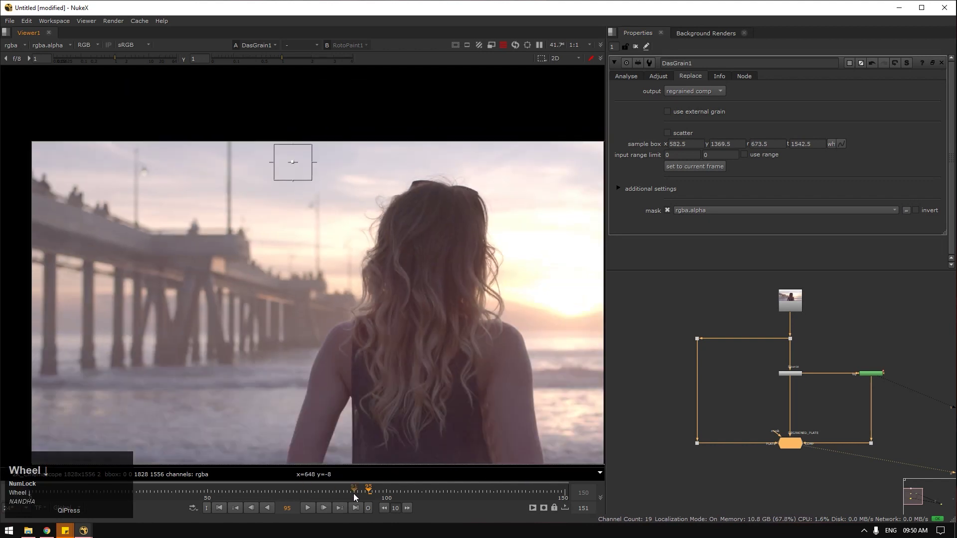
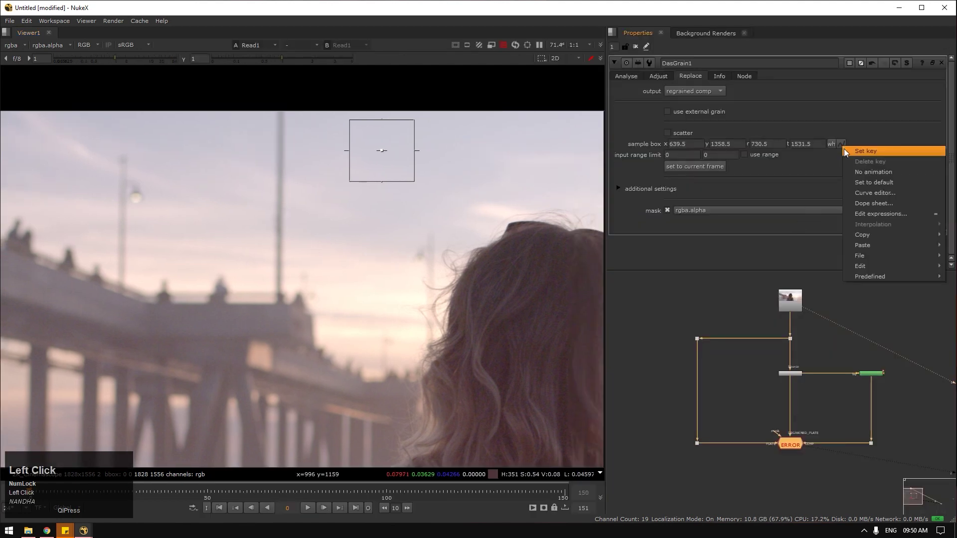
{"action": "key", "text": "shift+Right"}
{"action": "left_click", "coordinate": [383, 149]}
Step: Step through later frames, nudging the sample box back onto clear sky
{"action": "key", "text": "shift+Right"}
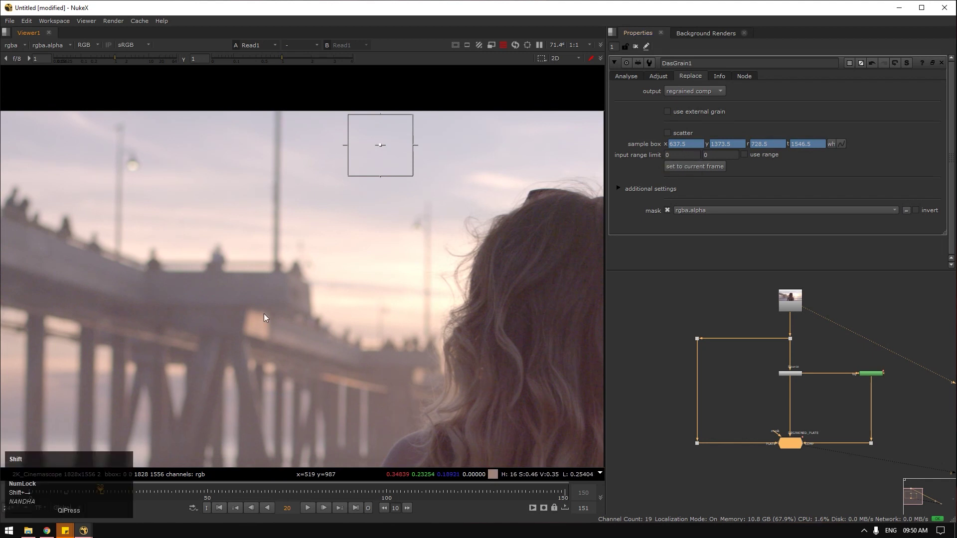
{"action": "key", "text": "shift+Right"}
{"action": "left_click", "coordinate": [381, 148]}
{"action": "key", "text": "shift+Right"}
{"action": "left_click_drag", "start_coordinate": [376, 143], "coordinate": [368, 146]}
{"action": "key", "text": "alt+Left"}
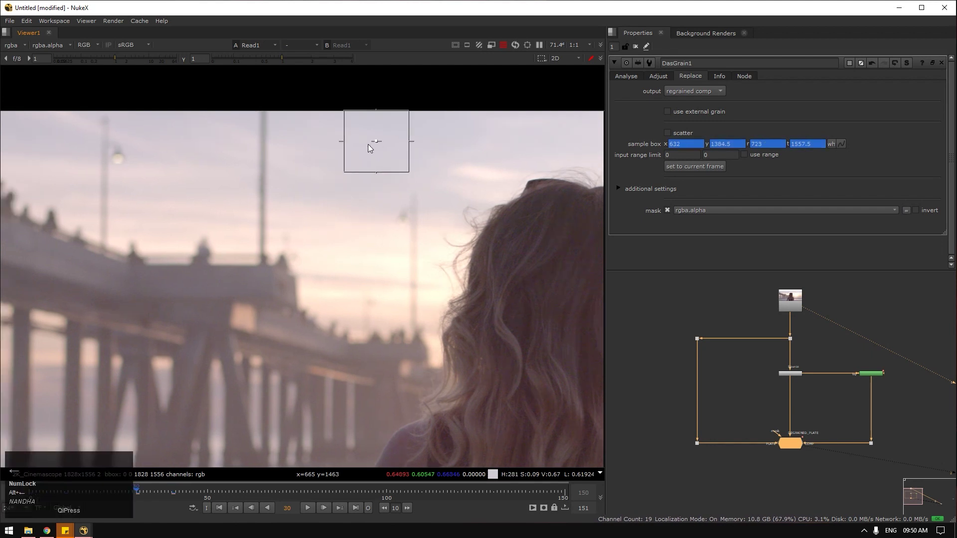
{"action": "left_click", "coordinate": [376, 145]}
Step: Continue keying the sample box on later frames and reposition it over plain sky
{"action": "key", "text": "shift+Right"}
{"action": "left_click", "coordinate": [370, 143]}
{"action": "key", "text": "shift+Right"}
{"action": "left_click", "coordinate": [360, 149]}
{"action": "key", "text": "shift+Right"}
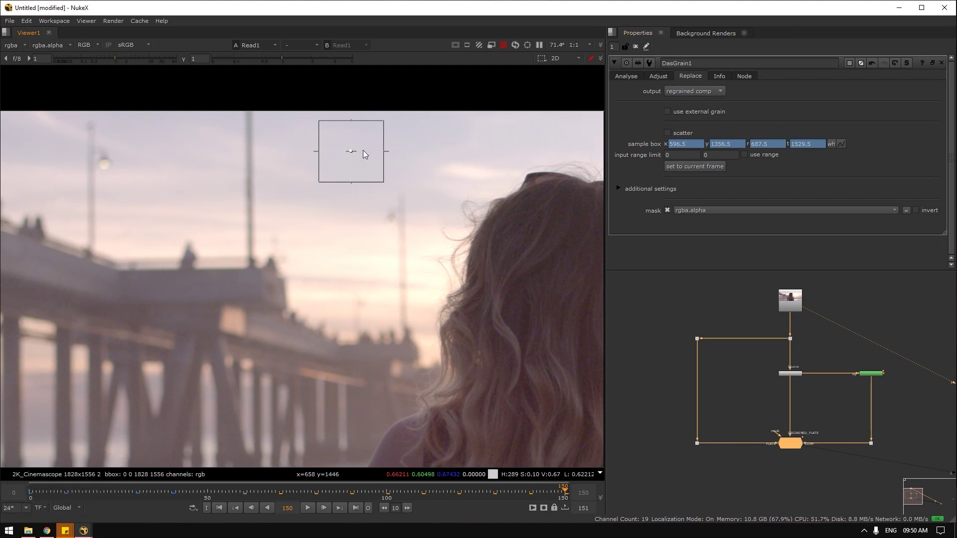
{"action": "left_click_drag", "start_coordinate": [353, 154], "coordinate": [700, 196]}
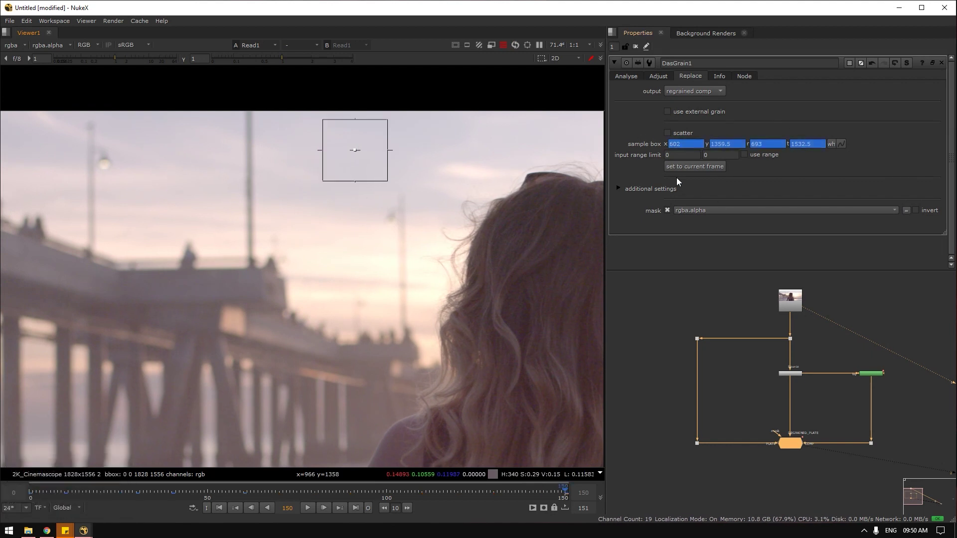
Step: Rerun DasGrain1's analysis with sample count 20 and number of frames 10
{"action": "left_click", "coordinate": [631, 77]}
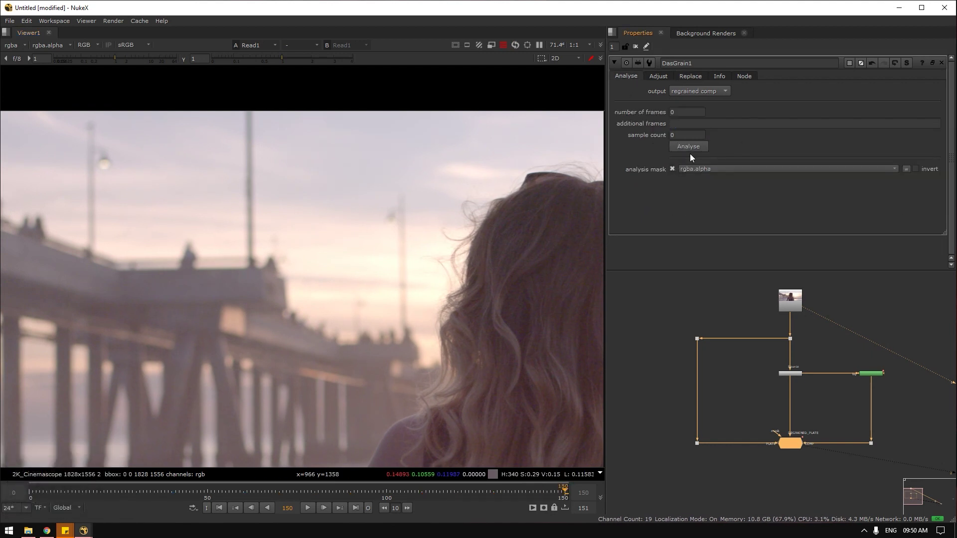
{"action": "left_click", "coordinate": [225, 507]}
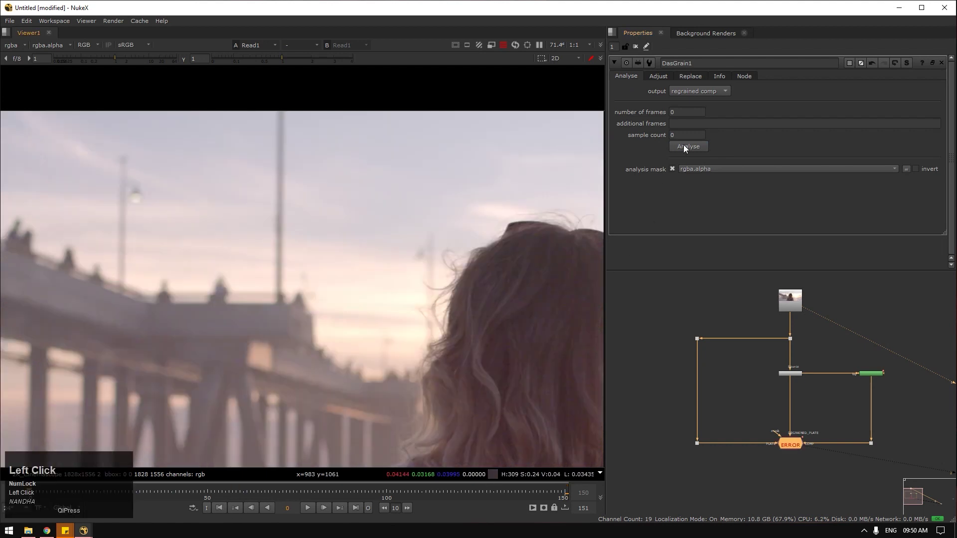
{"action": "left_click", "coordinate": [528, 285]}
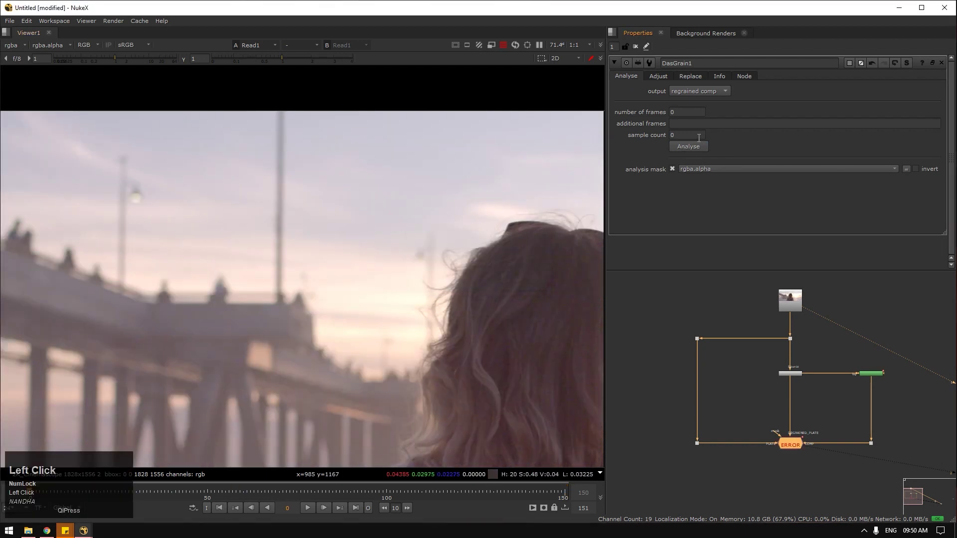
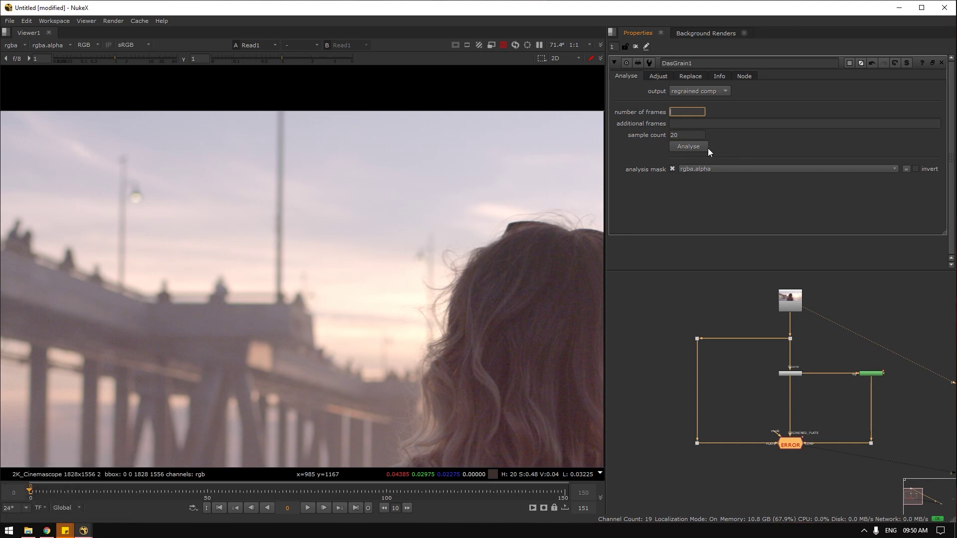
{"action": "left_click", "coordinate": [694, 149]}
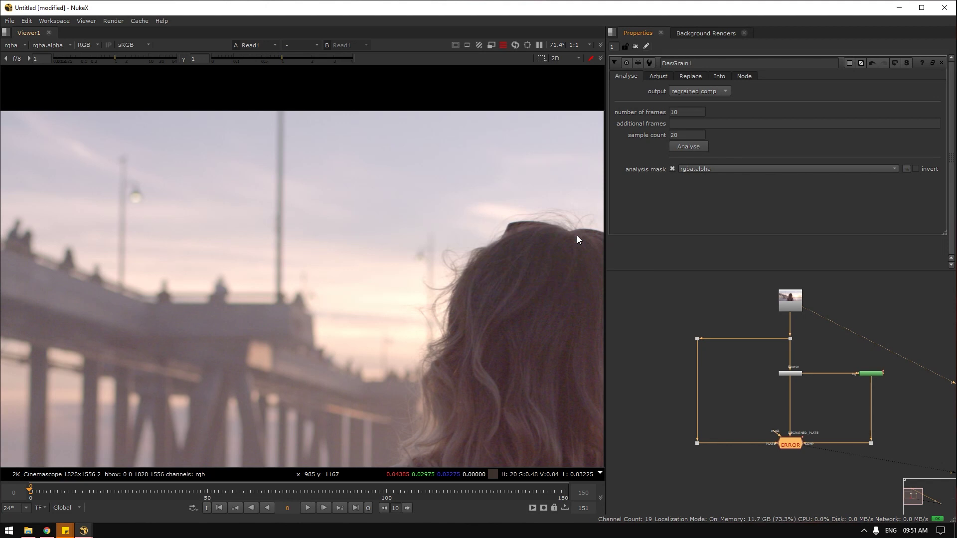
{"action": "left_click", "coordinate": [785, 441]}
{"action": "type", "text": "10"}
{"action": "scroll", "scroll_direction": "down", "scroll_amount": 3}
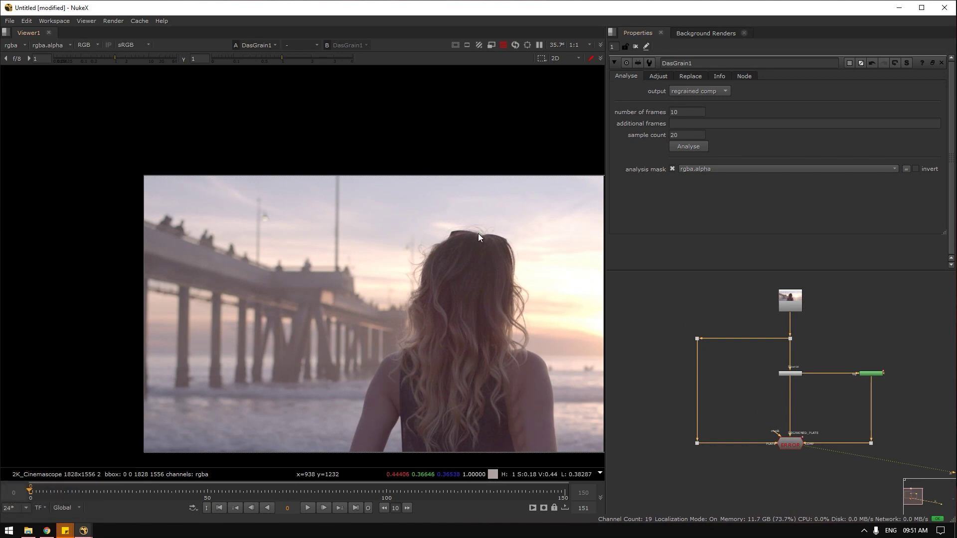
{"action": "scroll", "scroll_direction": "up", "scroll_amount": 3}
{"action": "left_click", "coordinate": [496, 319]}
{"action": "scroll", "scroll_direction": "up", "scroll_amount": 3}
{"action": "scroll", "scroll_direction": "down", "scroll_amount": 3}
{"action": "left_click", "coordinate": [400, 192]}
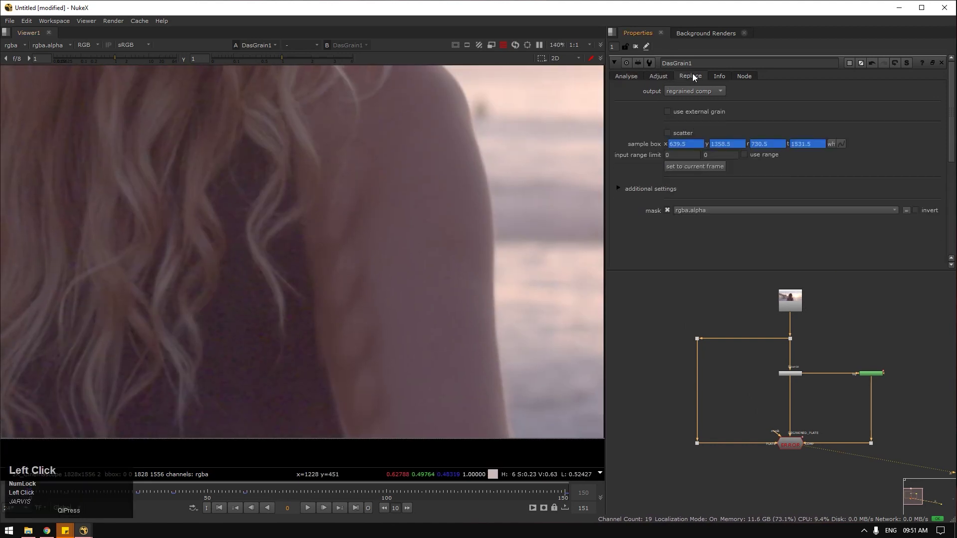
{"action": "scroll", "scroll_direction": "down", "scroll_amount": 3}
{"action": "left_click", "coordinate": [408, 189]}
{"action": "scroll", "scroll_direction": "down", "scroll_amount": 3}
{"action": "left_click", "coordinate": [673, 80]}
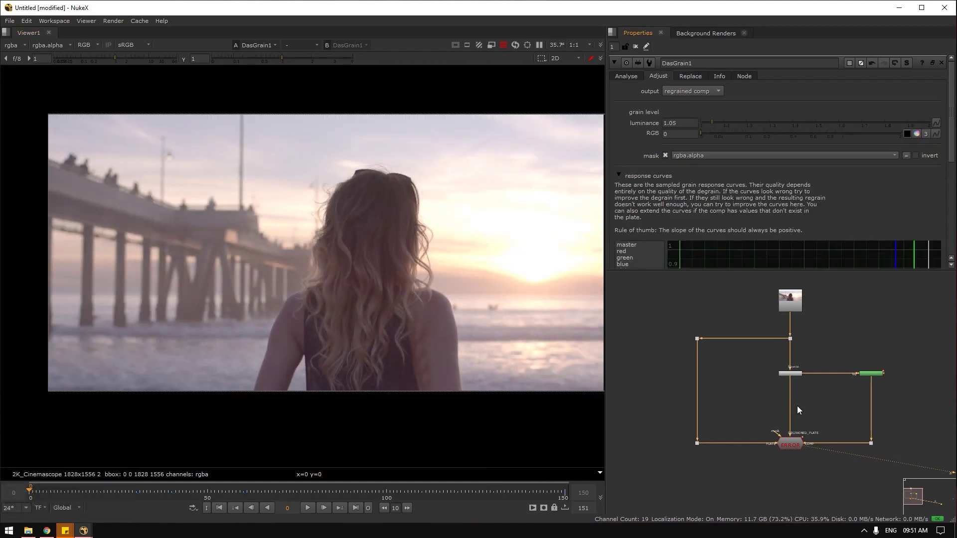
{"action": "scroll", "scroll_direction": "up", "scroll_amount": 3}
{"action": "left_click", "coordinate": [800, 433]}
{"action": "left_click", "coordinate": [800, 433]}
{"action": "key", "text": "1"}
{"action": "left_click", "coordinate": [800, 433]}
{"action": "key", "text": "1"}
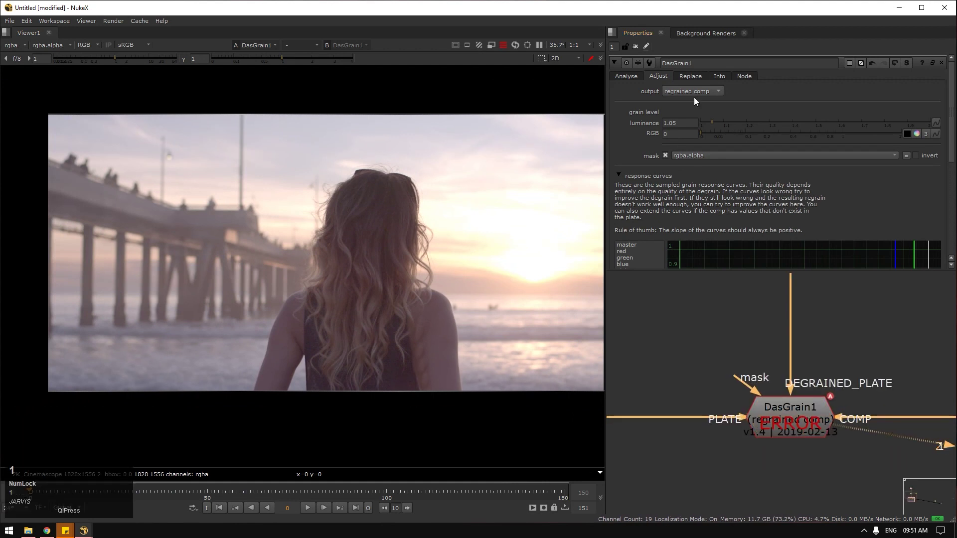
{"action": "left_click", "coordinate": [725, 79]}
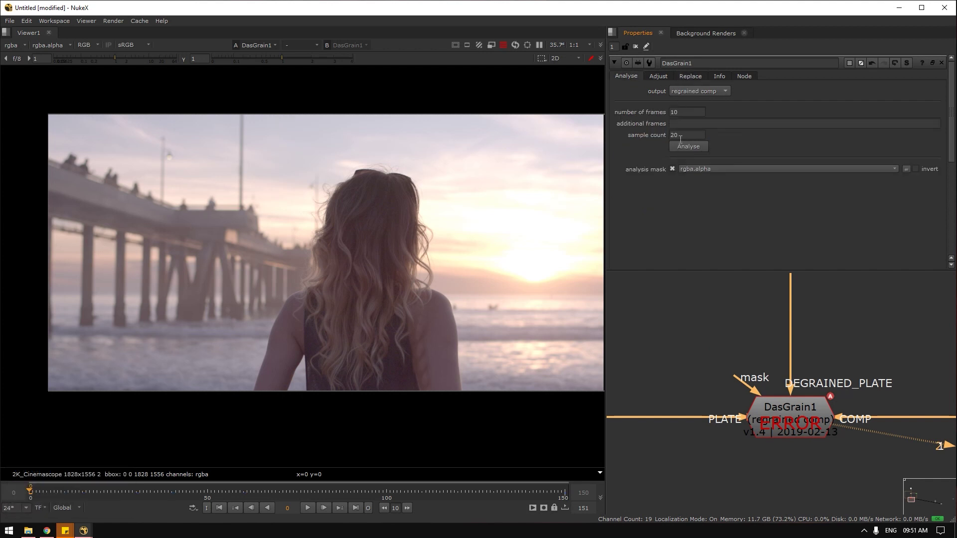
{"action": "left_click", "coordinate": [694, 96]}
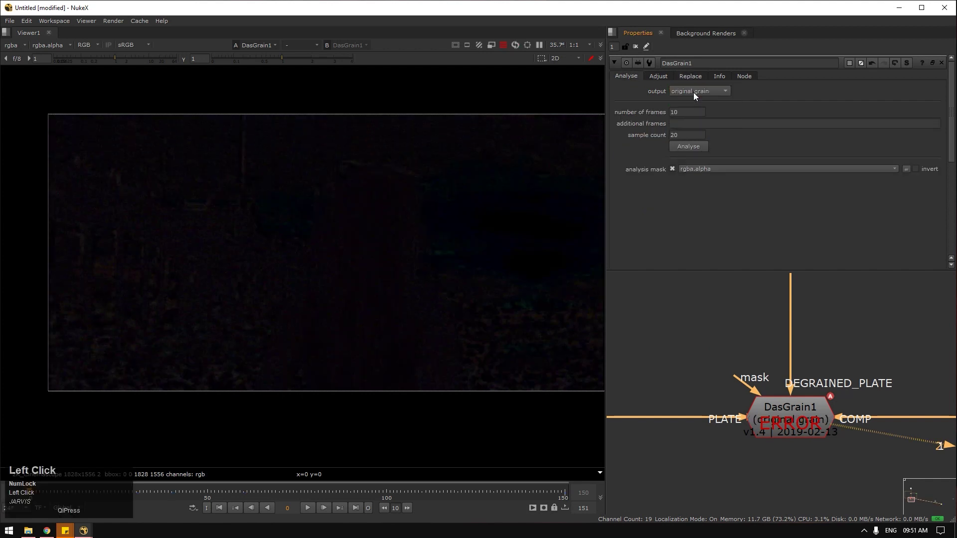
{"action": "scroll", "scroll_direction": "up", "scroll_amount": 3}
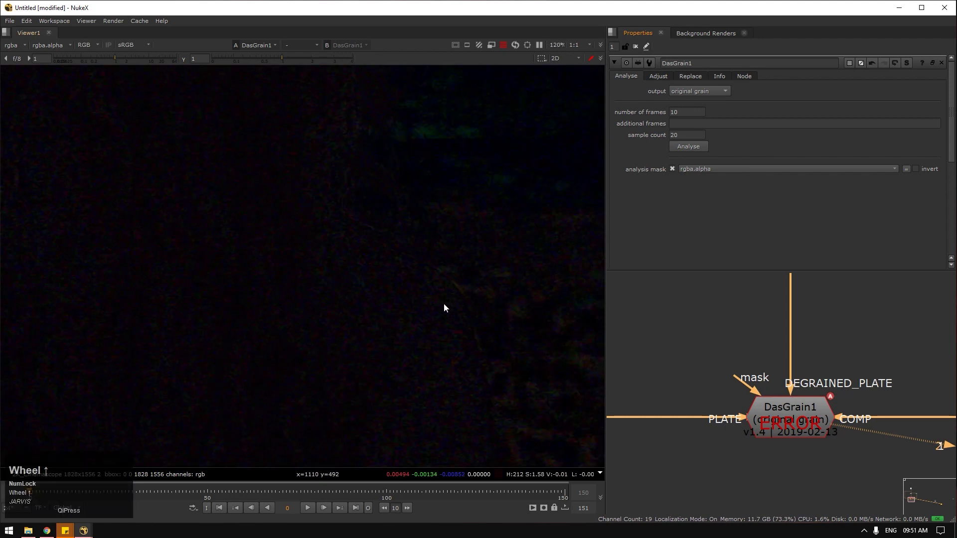
{"action": "left_click", "coordinate": [459, 307]}
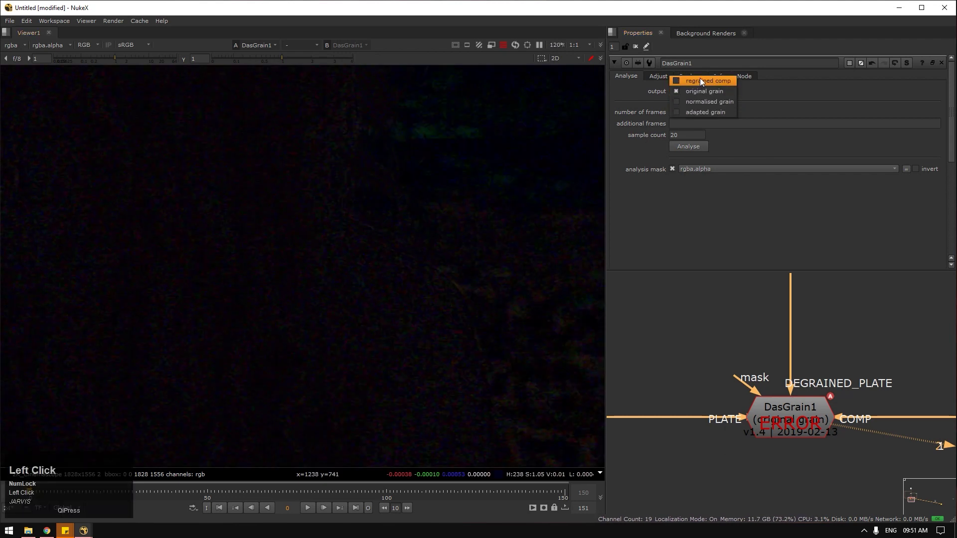
{"action": "left_click", "coordinate": [702, 83]}
{"action": "scroll", "scroll_direction": "down", "scroll_amount": 3}
{"action": "left_click", "coordinate": [773, 412]}
{"action": "key", "text": "1"}
{"action": "left_click", "coordinate": [773, 413]}
{"action": "key", "text": "1"}
{"action": "scroll", "scroll_direction": "down", "scroll_amount": 3}
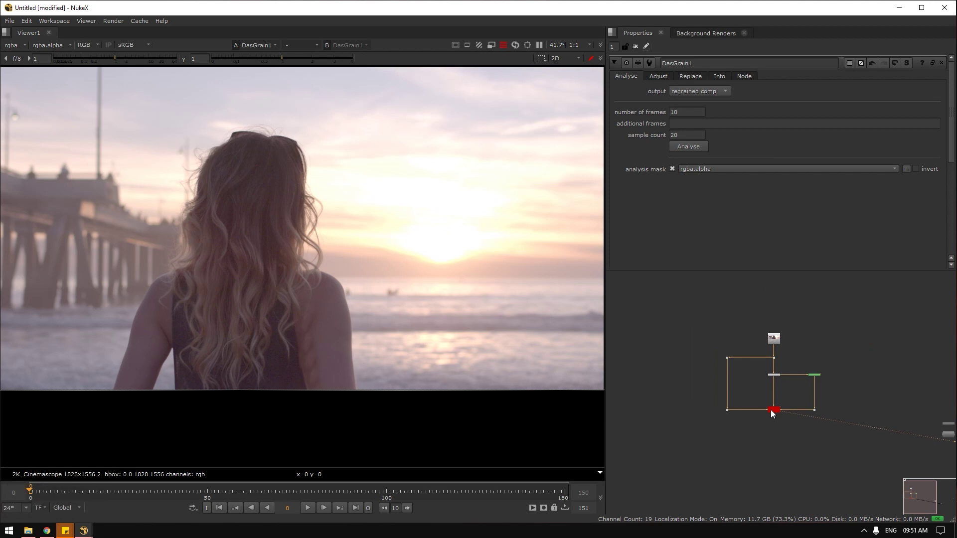
Step: Play through the regrained clip to inspect the skin and hair grain
{"action": "left_click", "coordinate": [225, 515]}
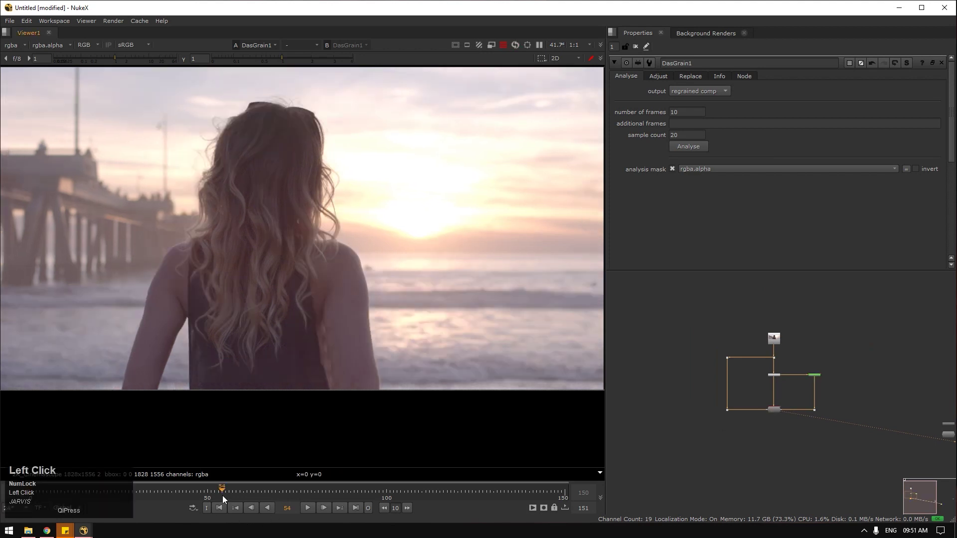
{"action": "scroll", "scroll_direction": "up", "scroll_amount": 3}
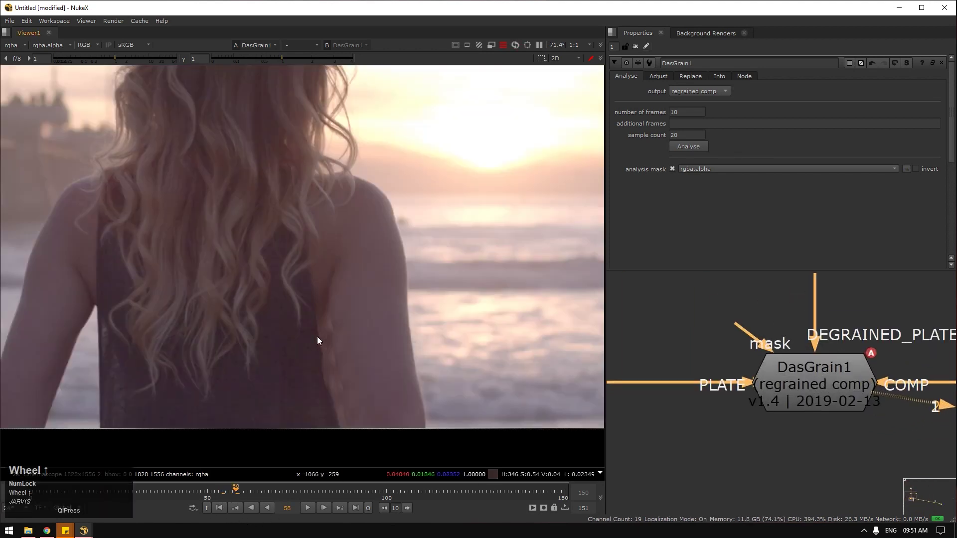
{"action": "left_click", "coordinate": [822, 405]}
{"action": "key", "text": "1"}
{"action": "scroll", "scroll_direction": "down", "scroll_amount": 3}
Step: Scrub the timeline further and bring up the Project Settings showing 1-150 at 24 fps
{"action": "left_click", "coordinate": [769, 360]}
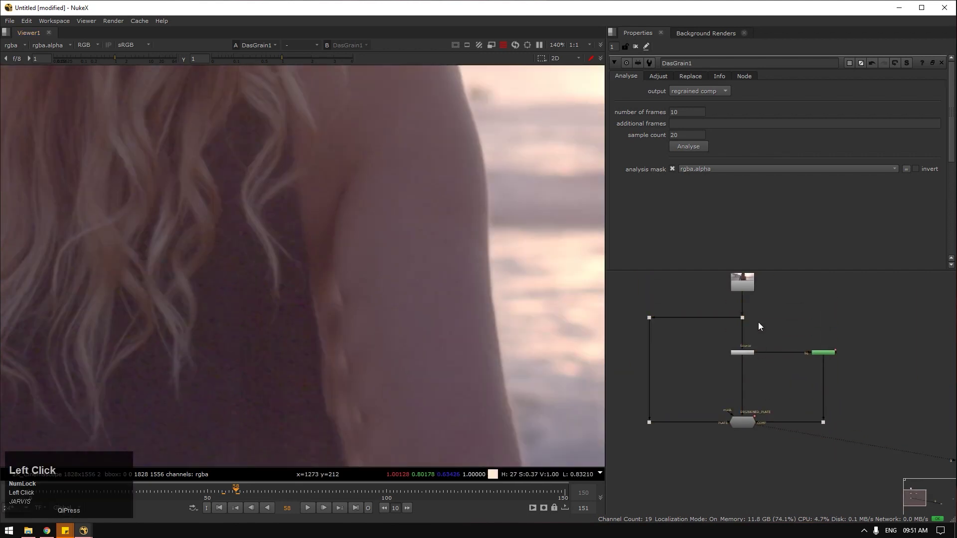
{"action": "key", "text": "1"}
{"action": "left_click", "coordinate": [763, 459]}
{"action": "key", "text": "2"}
{"action": "left_click", "coordinate": [228, 512]}
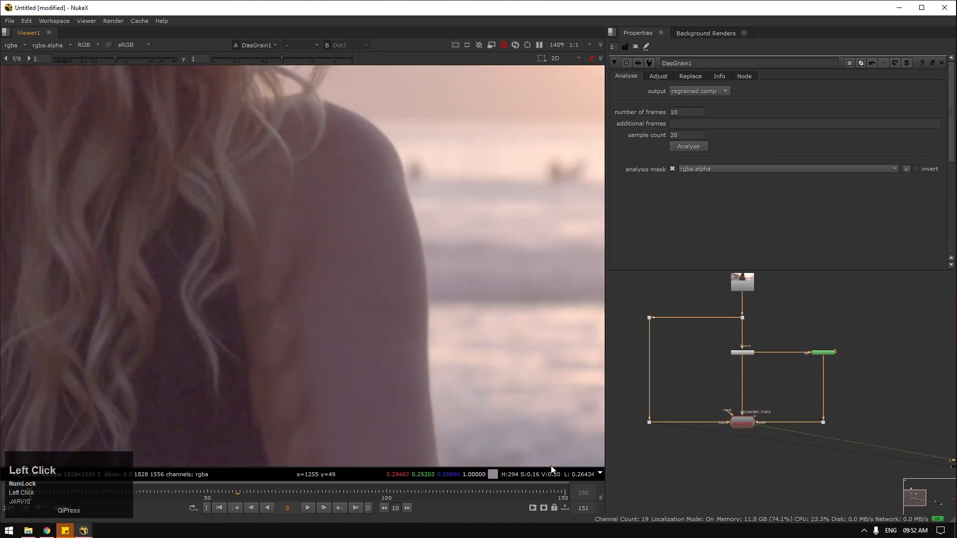
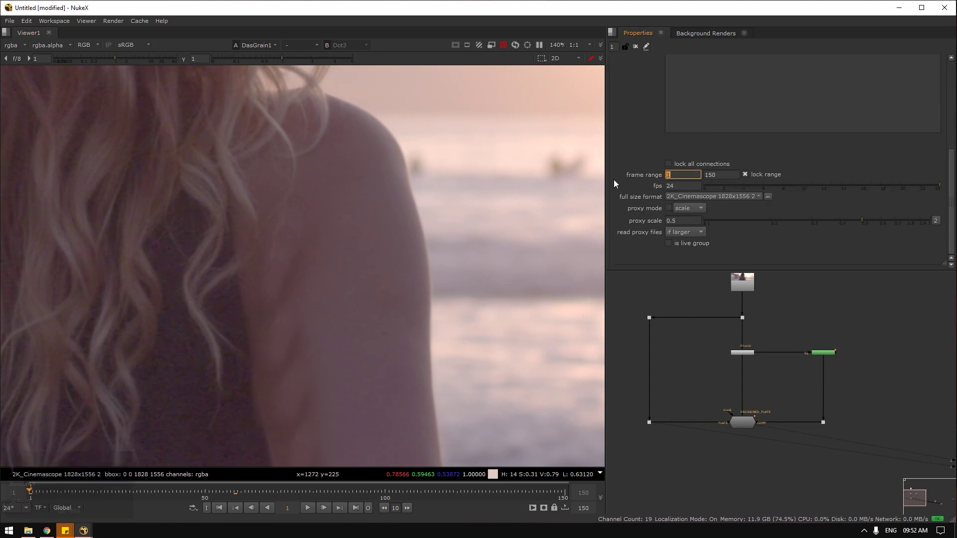
Step: Fix the project frame range to start at 1 and run to 150
{"action": "left_click", "coordinate": [218, 508]}
{"action": "left_click", "coordinate": [309, 513]}
{"action": "scroll", "scroll_direction": "up", "scroll_amount": 3}
{"action": "left_click", "coordinate": [636, 301]}
{"action": "key", "text": "1"}
Step: Close Project Settings and reopen DasGrain1's analysis parameters, clearing its error
{"action": "left_click", "coordinate": [771, 446]}
{"action": "key", "text": "2"}
{"action": "left_click", "coordinate": [746, 427]}
{"action": "scroll", "scroll_direction": "down", "scroll_amount": 3}
{"action": "left_click", "coordinate": [308, 240]}
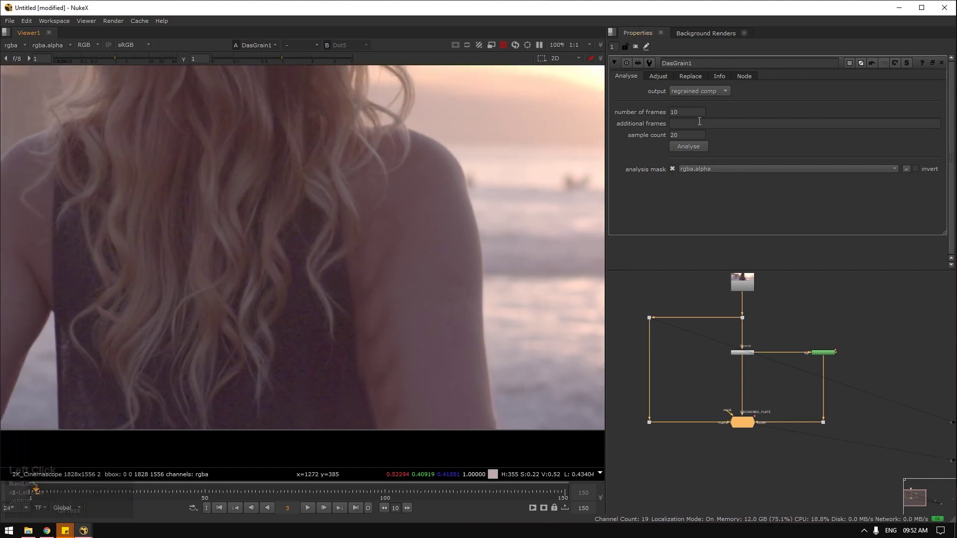
Step: On DasGrain1's Adjust tab, bring the luminance grain level down to 1
{"action": "left_click", "coordinate": [664, 78]}
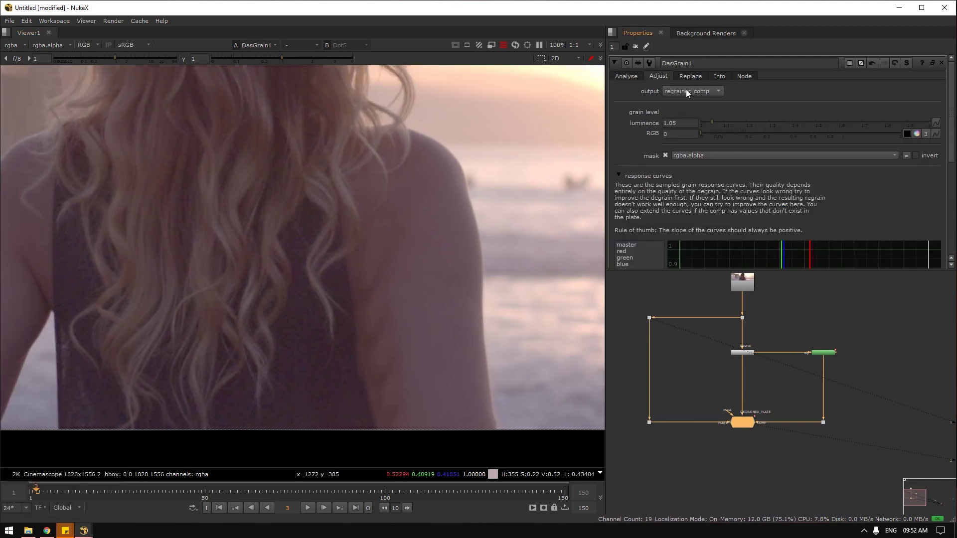
{"action": "left_click_drag", "start_coordinate": [710, 128], "coordinate": [380, 368]}
{"action": "scroll", "scroll_direction": "up", "scroll_amount": 3}
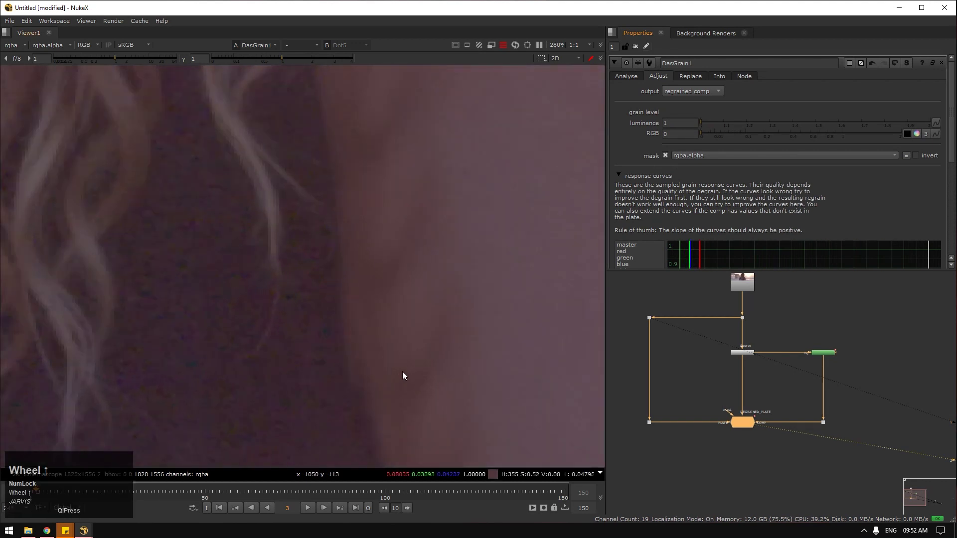
{"action": "left_click_drag", "start_coordinate": [716, 136], "coordinate": [660, 380]}
{"action": "key", "text": "1"}
Step: Set the RGB grain level to 1.25 and wipe the Viewer between DasGrain1 and Dot3
{"action": "left_click", "coordinate": [773, 447]}
{"action": "type", "text": "212"}
{"action": "left_click", "coordinate": [646, 433]}
{"action": "key", "text": "1"}
{"action": "left_click", "coordinate": [771, 438]}
{"action": "type", "text": "2w"}
{"action": "scroll", "scroll_direction": "down", "scroll_amount": 3}
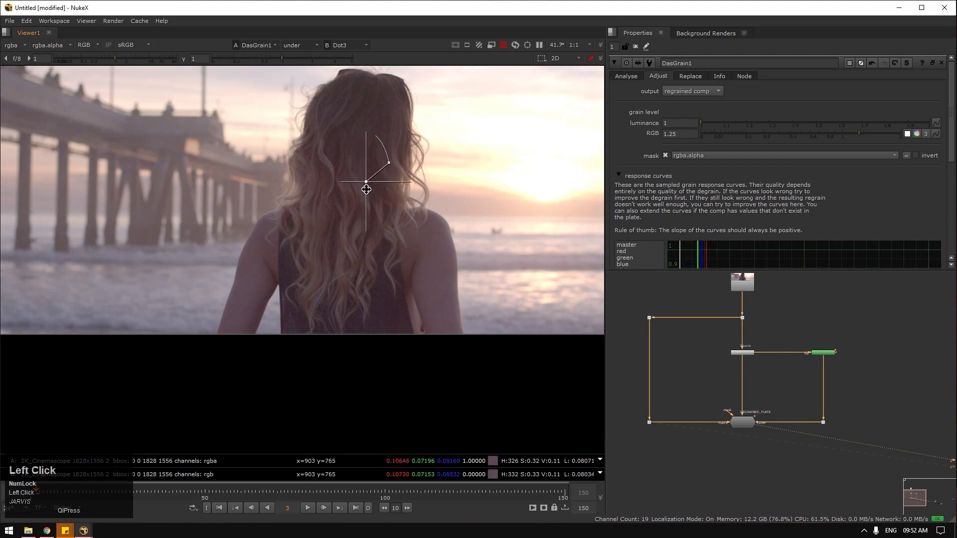